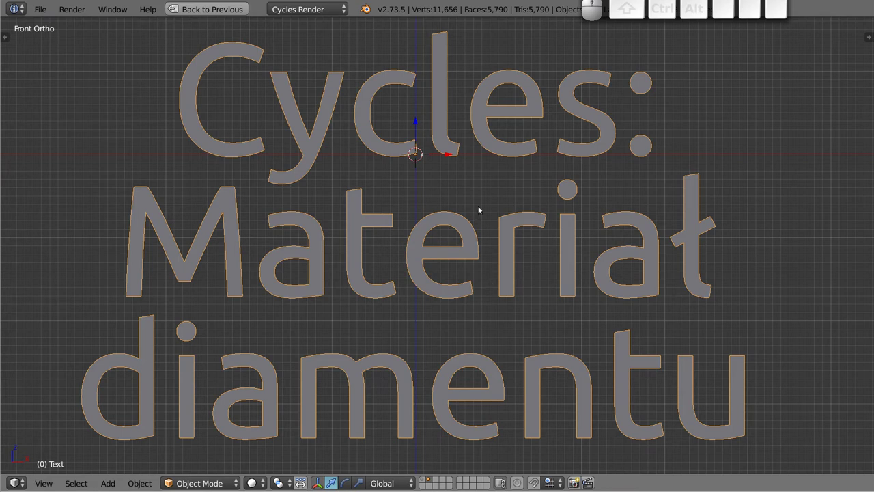
Delete the title text object and return to the ordinary scene layer.
key("x")
left_click(484, 206)
key("shift+space")
left_click_drag(330, 139, 372, 204)
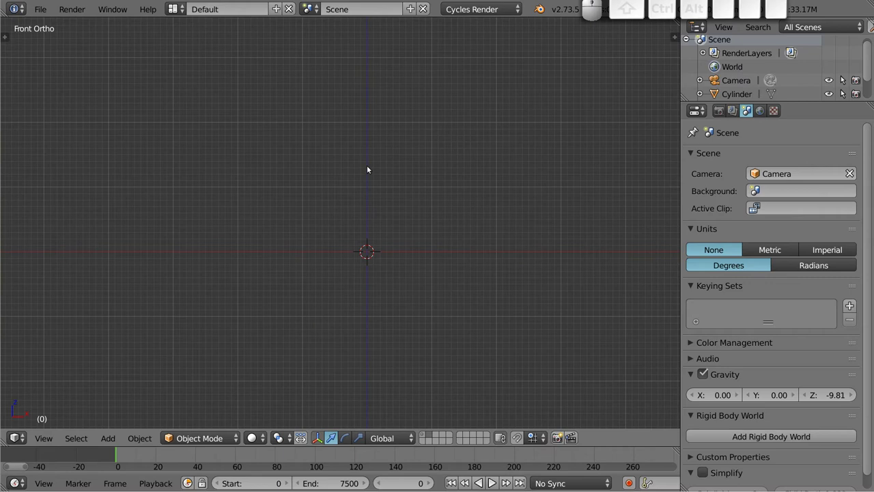
Leave the front view and orbit around the faceted cylinder on its plane.
key("1")
middle_click(842, 89)
left_click_drag(842, 90, 842, 90)
middle_click(842, 89)
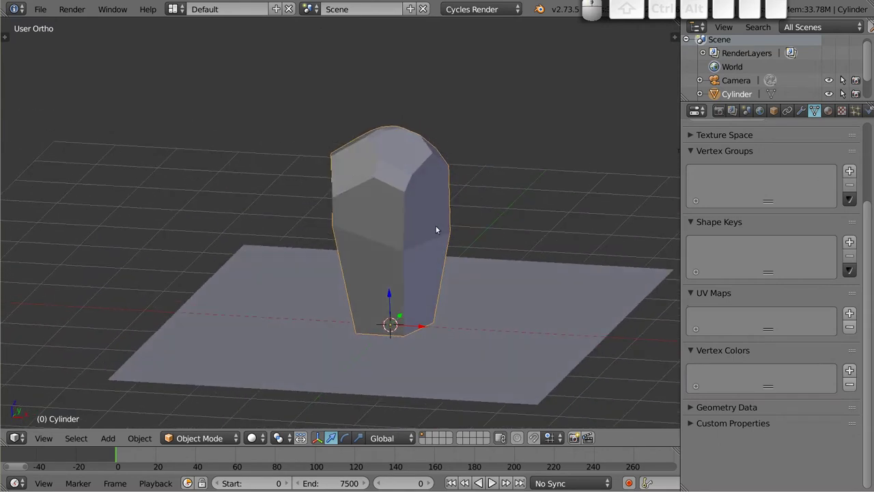
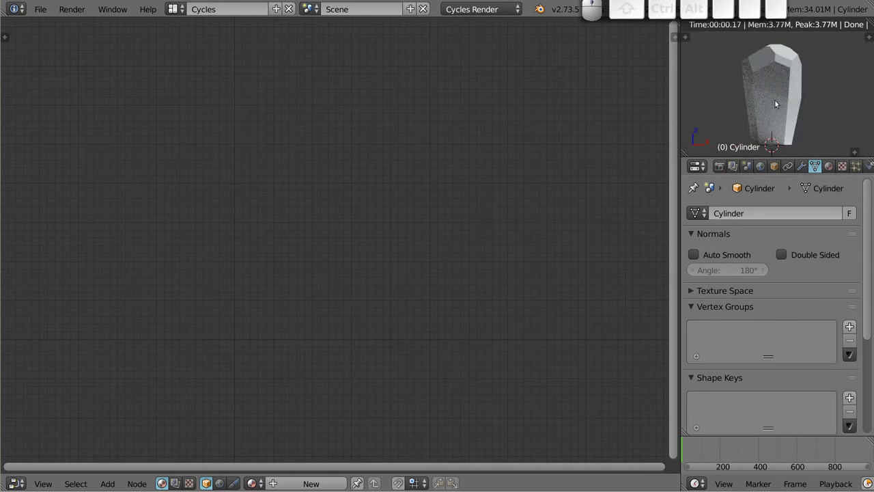
Orbit the rendered preview to frame the cylinder larger.
left_click_drag(770, 113, 788, 67)
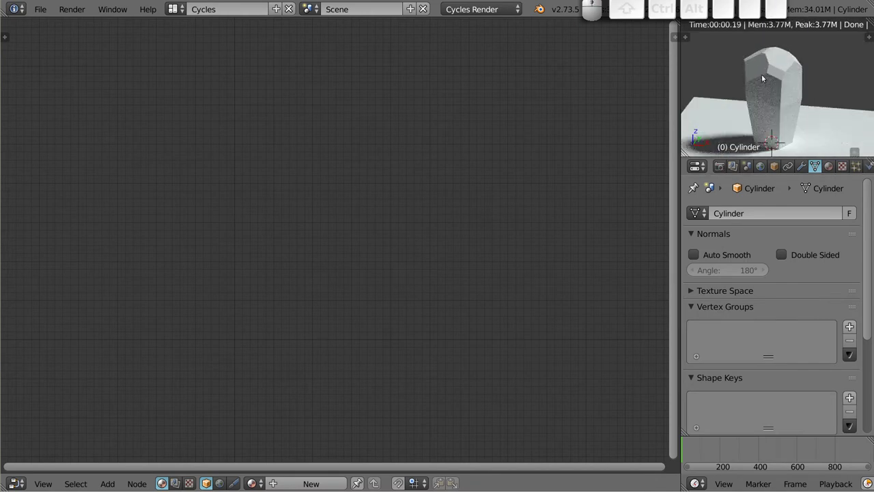
middle_click(777, 102)
key("1")
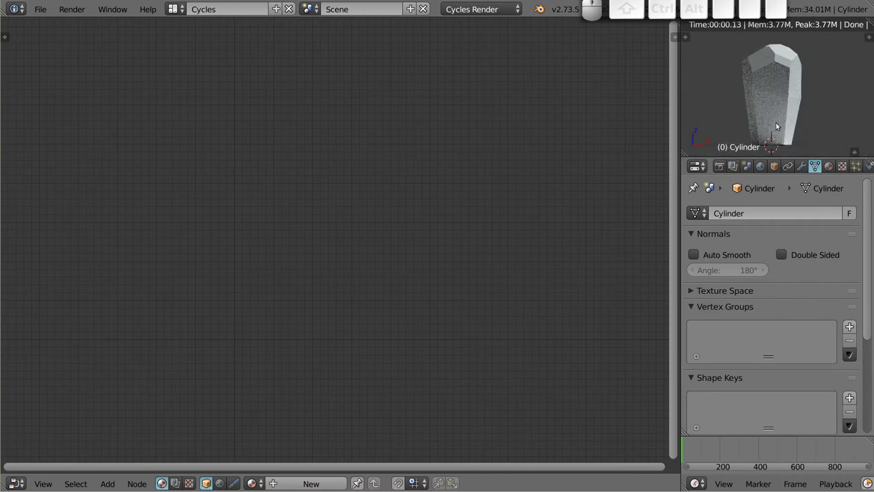
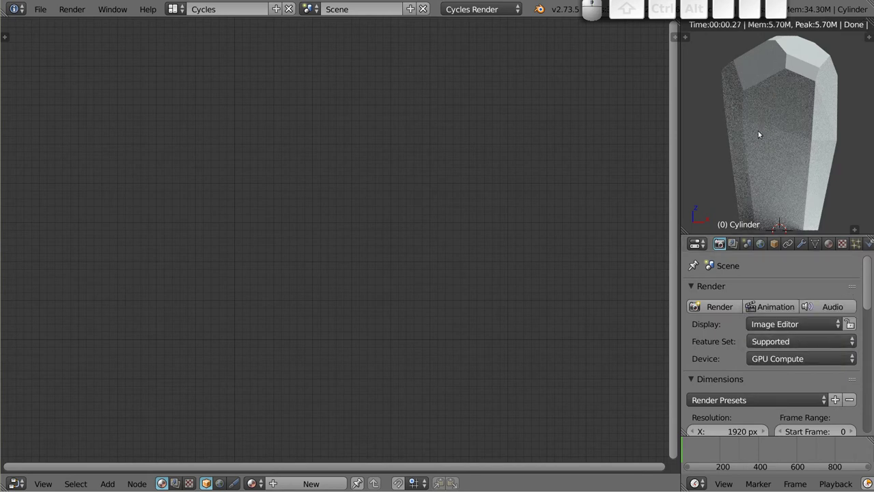
Enable world nodes and drive the world colour with a Sky Texture.
left_click(762, 246)
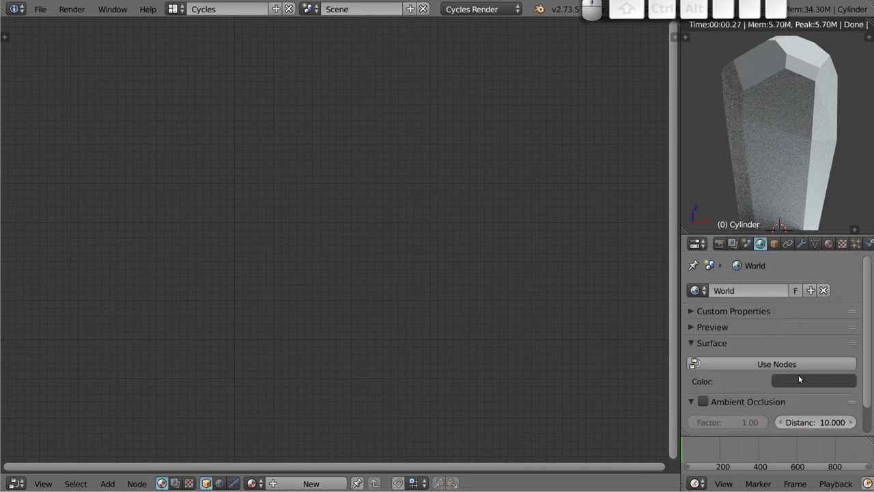
left_click(796, 367)
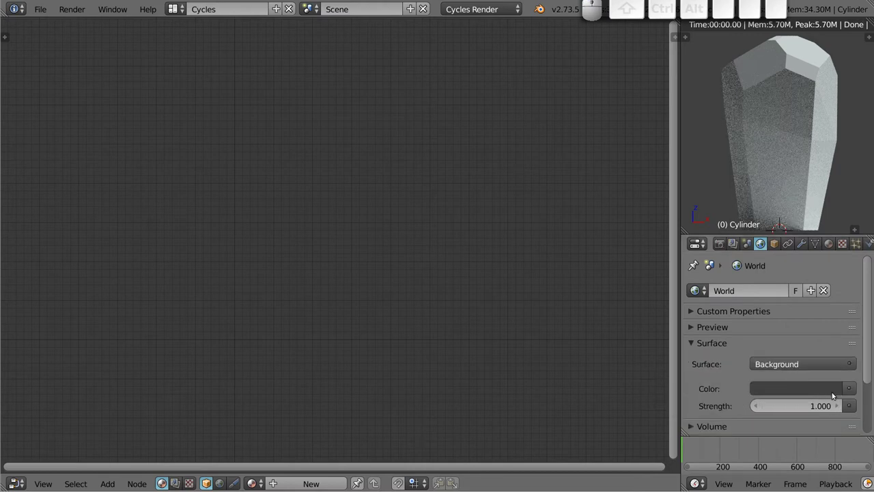
left_click(850, 390)
left_click(562, 235)
scroll("down", 3)
Lower the world sky strength to 0.3.
left_click(801, 372)
key("2")
left_click(752, 355)
left_click(794, 358)
left_click(801, 375)
key("3")
left_click(794, 391)
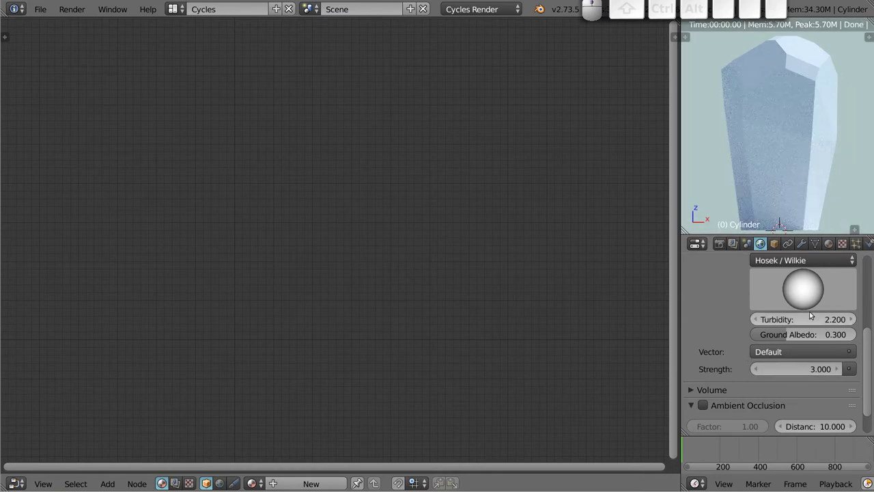
Raise the sky turbidity to 3.7 and ground albedo to 0.996, checking the preview.
left_click_drag(802, 322, 782, 142)
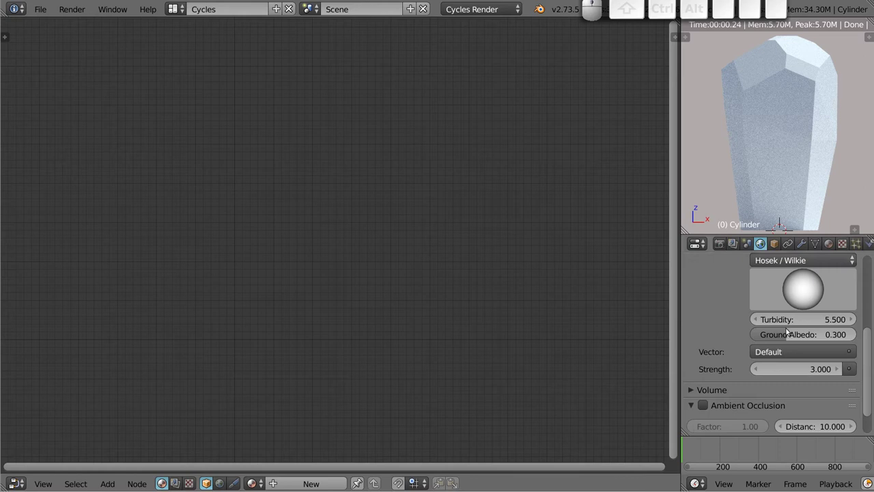
left_click_drag(798, 337, 781, 267)
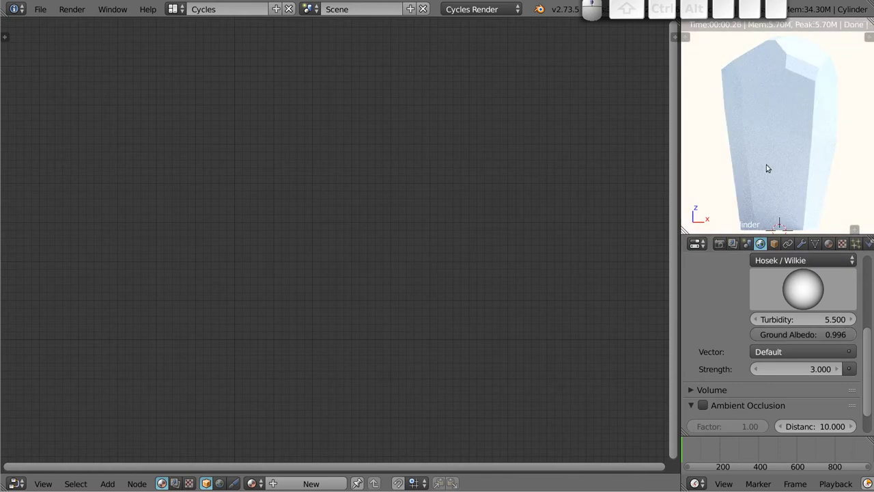
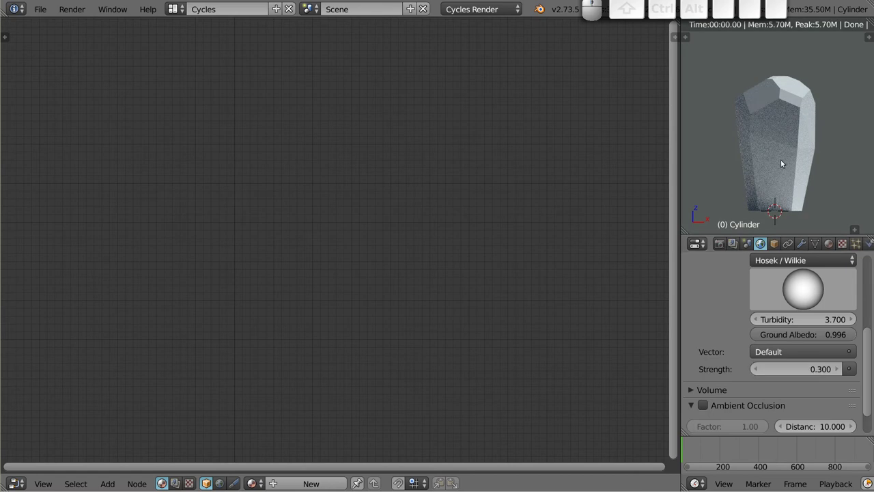
scroll("up", 3)
middle_click(770, 152)
scroll("down", 3)
middle_click(775, 144)
left_click(790, 94)
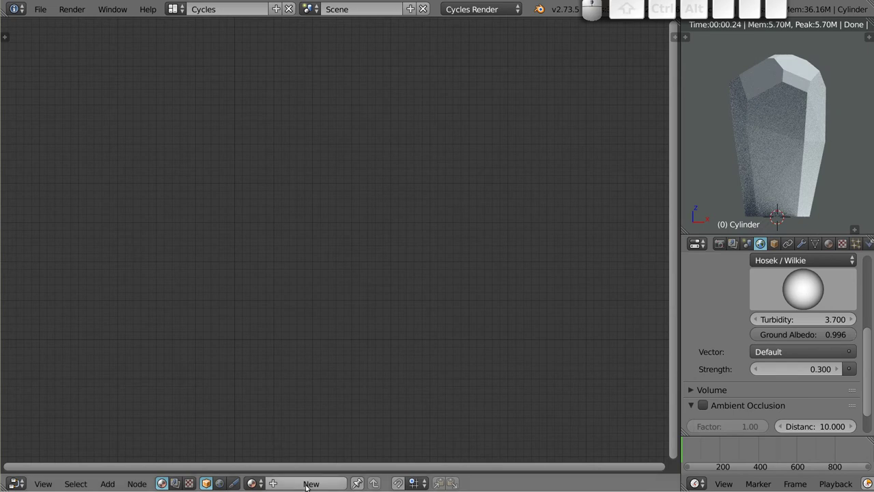
Create a new material for the cylinder and delete its Diffuse BSDF node.
left_click(310, 485)
scroll("up", 3)
middle_click(325, 243)
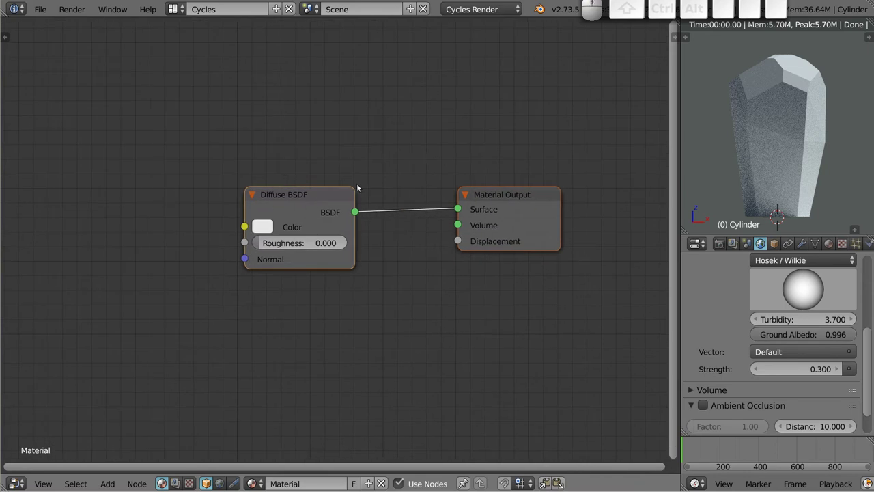
left_click(305, 196)
left_click_drag(300, 196, 318, 197)
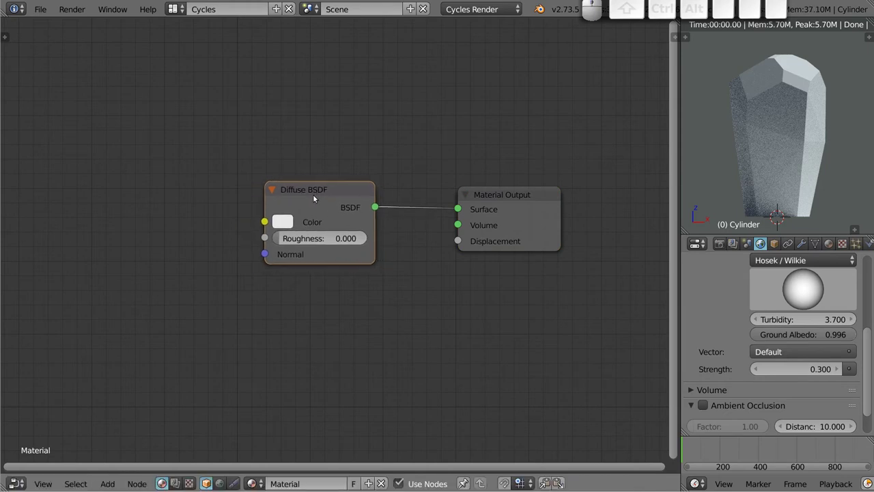
key("x")
Add a Glass BSDF shader feeding the Material Output surface.
key("shift+a")
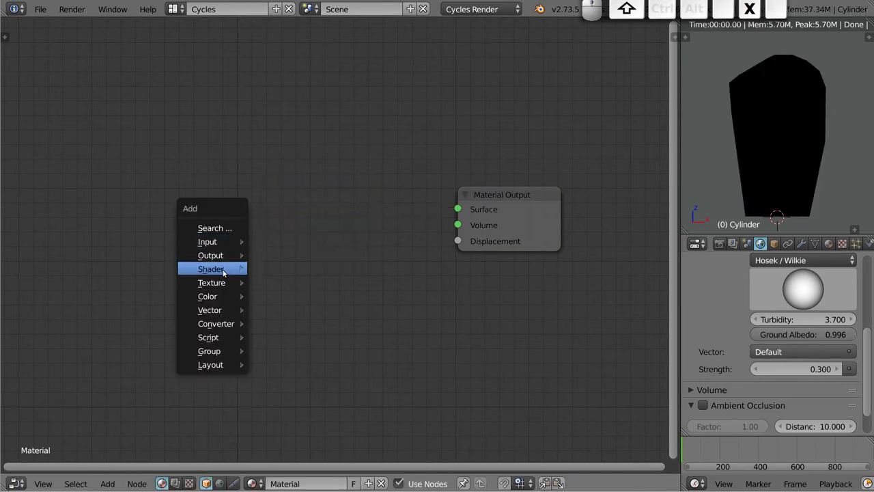
left_click(316, 103)
left_click(264, 187)
left_click_drag(373, 212, 453, 267)
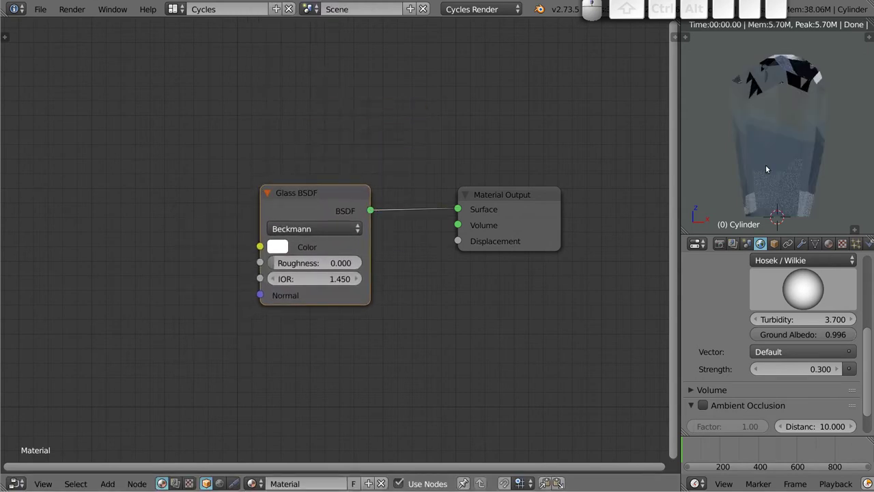
left_click_drag(774, 148, 771, 140)
left_click_drag(791, 142, 774, 155)
left_click_drag(782, 176, 809, 158)
middle_click(810, 159)
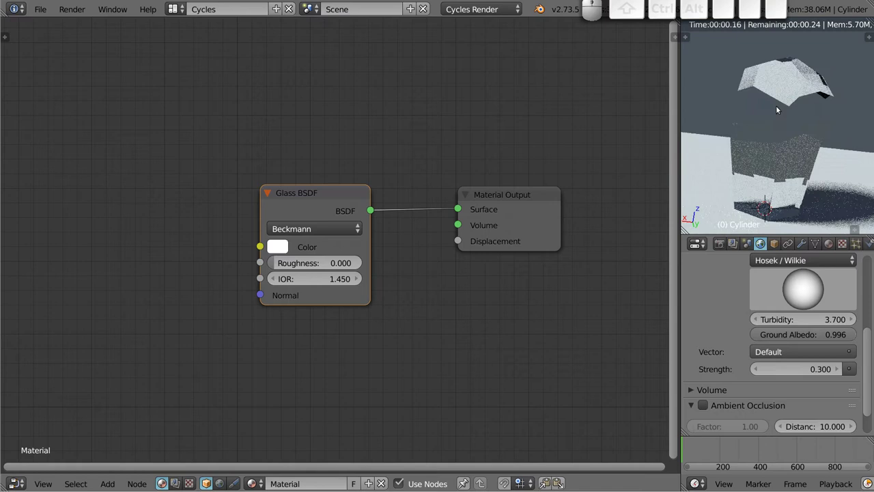
left_click_drag(773, 178, 799, 127)
middle_click(798, 122)
middle_click(814, 166)
left_click_drag(785, 144, 779, 142)
middle_click(774, 147)
Raise the world sky strength to 1.7 and bring the 3D scene into the main area.
left_click_drag(801, 373, 796, 184)
left_click_drag(777, 118, 785, 168)
middle_click(784, 174)
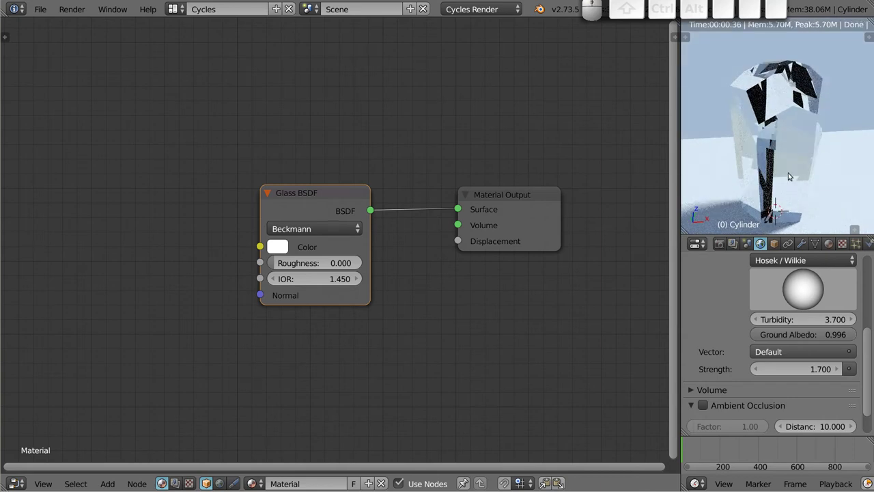
left_click_drag(792, 131, 763, 181)
middle_click(763, 182)
left_click_drag(778, 146, 782, 153)
middle_click(781, 152)
scroll("down", 3)
key("shift+F5")
scroll("up", 3)
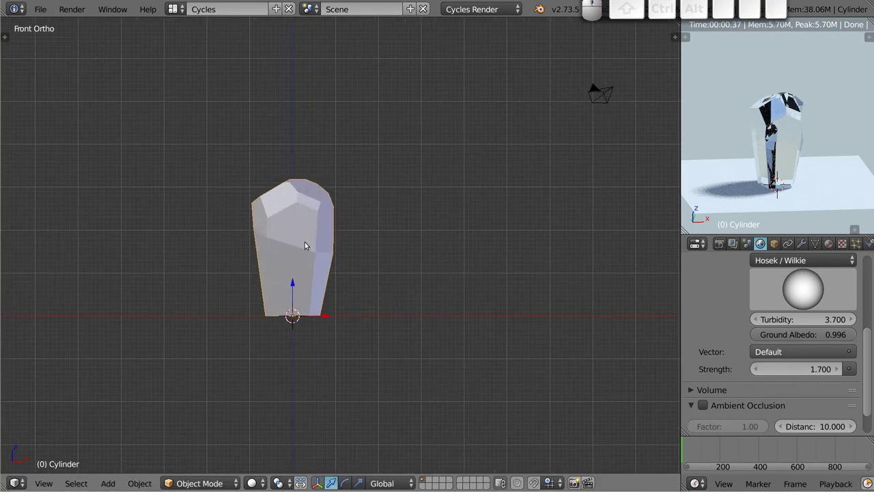
Add a Gem mesh and move, rotate and scale it beside the cylinder.
key("shift+a")
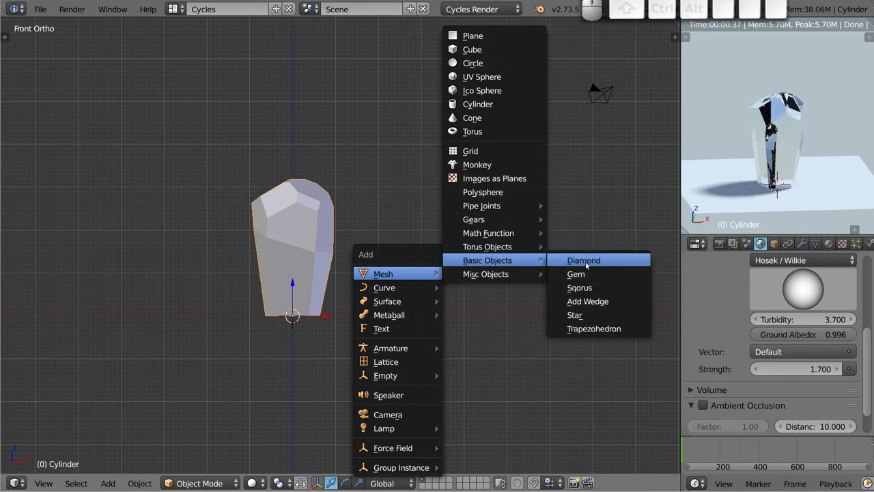
left_click(586, 276)
key("g")
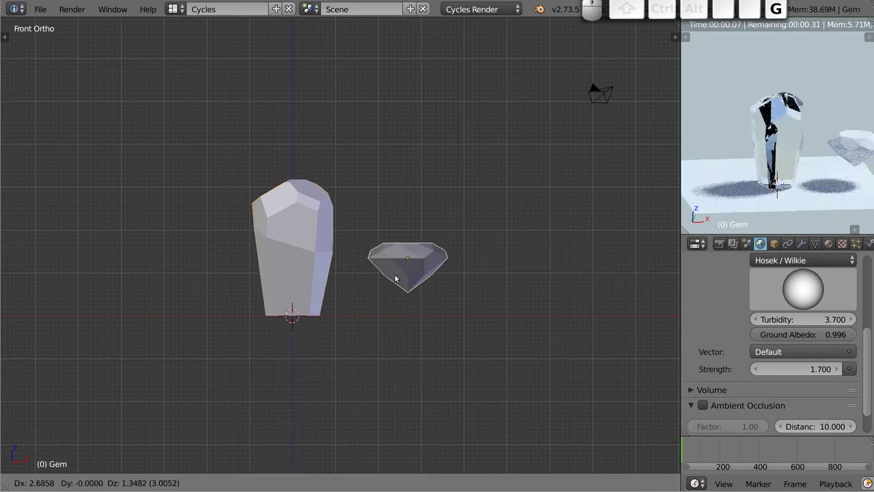
left_click(386, 282)
key("r")
left_click(444, 311)
key("s")
left_click(486, 298)
key("g")
left_click(451, 287)
Freely rotate the gem into a tilted pose.
key("r")
key("r")
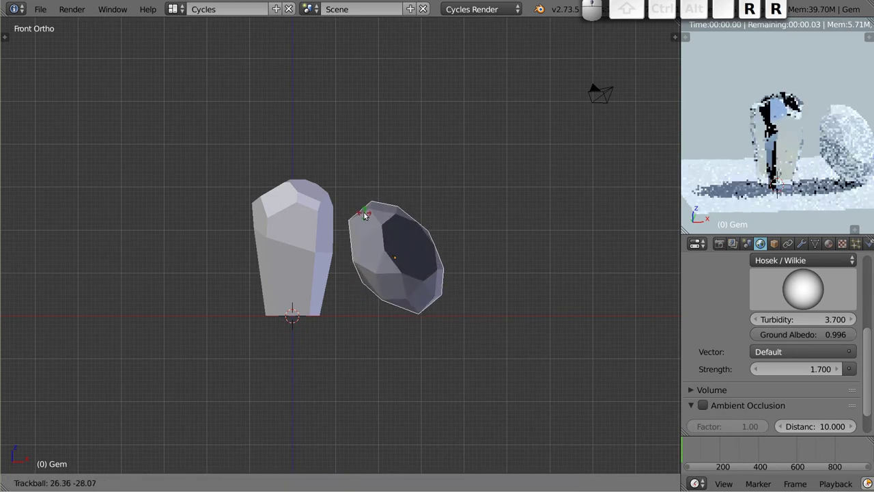
left_click(367, 214)
key("r")
left_click(464, 207)
Select the gem and assign it the existing Glass BSDF material, checking the preview.
right_click(827, 118)
right_click(828, 114)
left_click(828, 243)
left_click(701, 338)
left_click(653, 196)
left_click_drag(815, 144, 793, 144)
middle_click(791, 146)
middle_click(826, 156)
middle_click(839, 127)
left_click_drag(787, 126, 777, 150)
left_click_drag(809, 148, 811, 149)
middle_click(768, 129)
left_click_drag(758, 132, 777, 185)
middle_click(774, 193)
scroll("up", 3)
middle_click(817, 182)
middle_click(789, 120)
left_click_drag(791, 181, 762, 175)
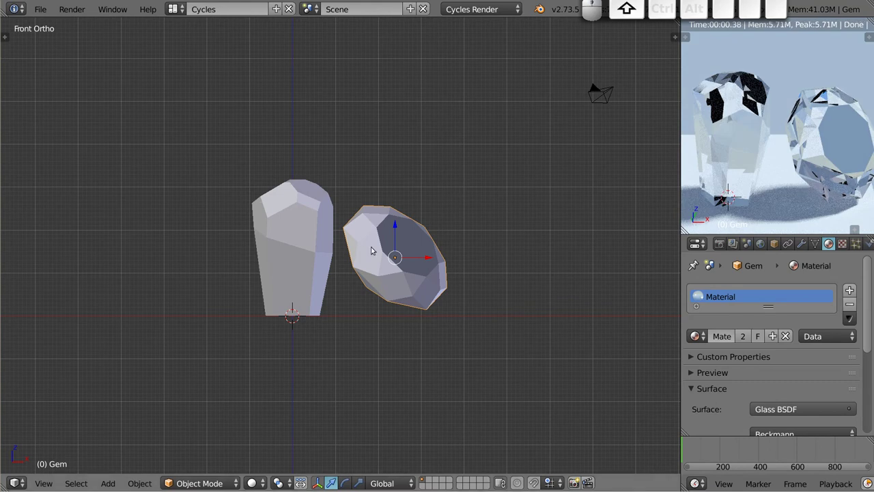
Show the material nodes and switch the Cycles feature set to Experimental.
key("shift+F3")
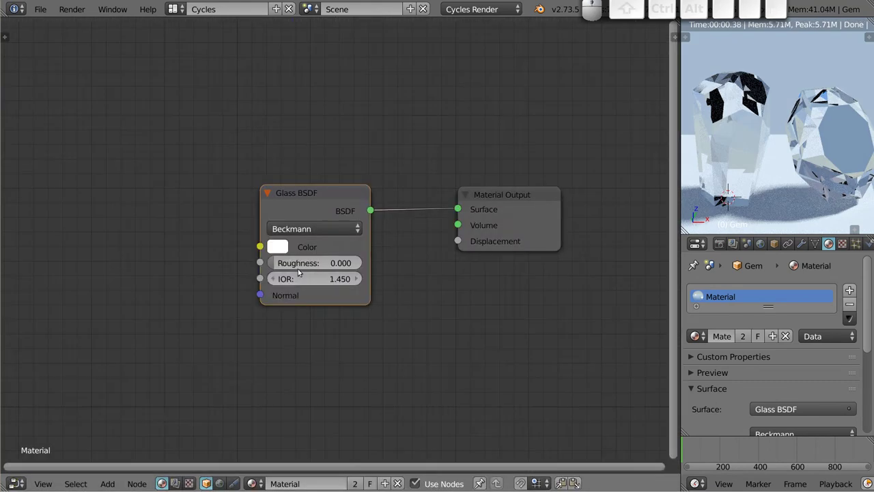
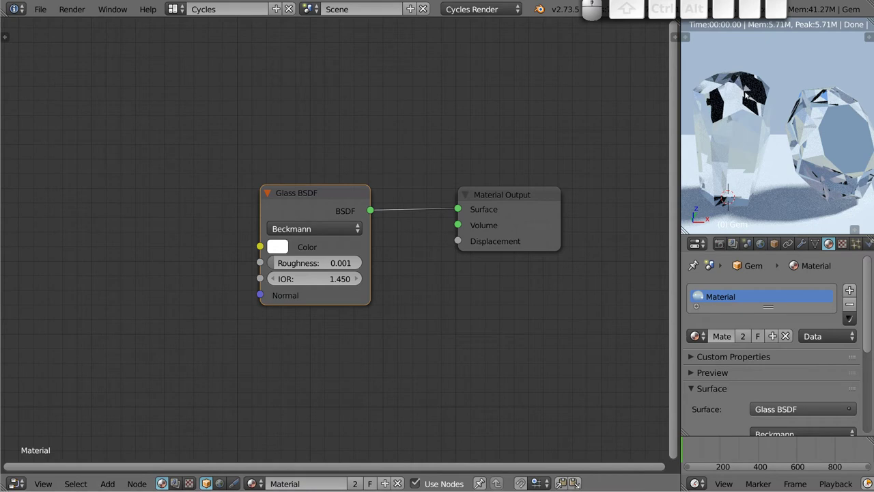
left_click(718, 245)
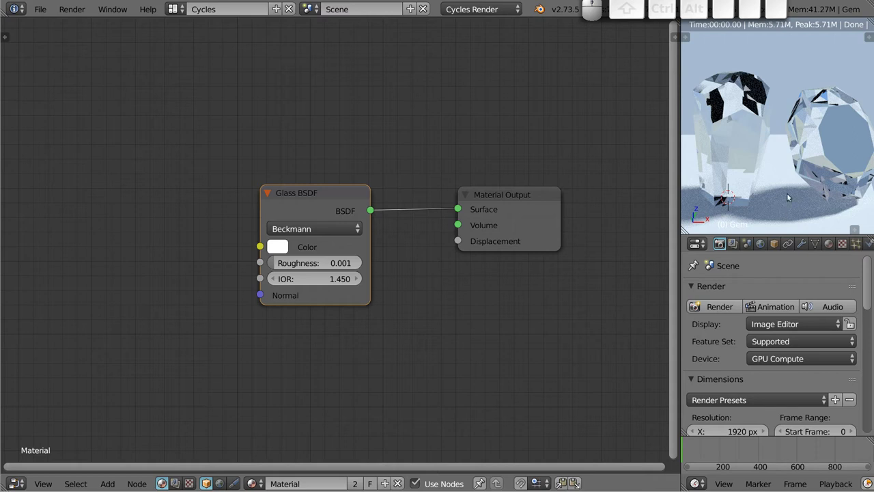
left_click(786, 339)
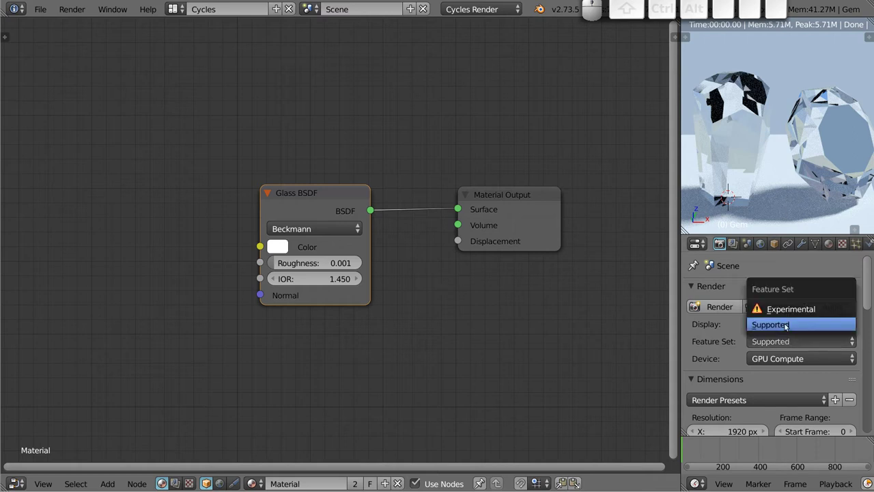
left_click(793, 312)
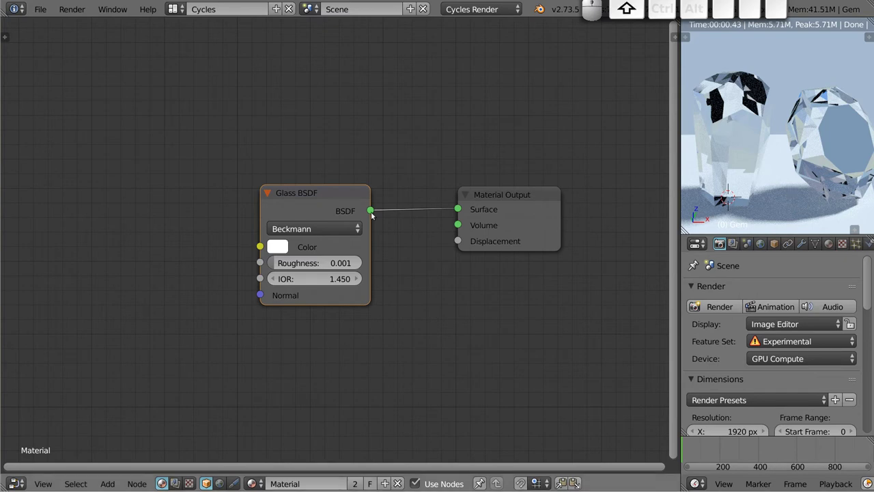
Return to the 3D view and enable Multiple Importance sampling on the sun lamp.
key("shift+F5")
scroll("down", 3)
left_click(238, 159)
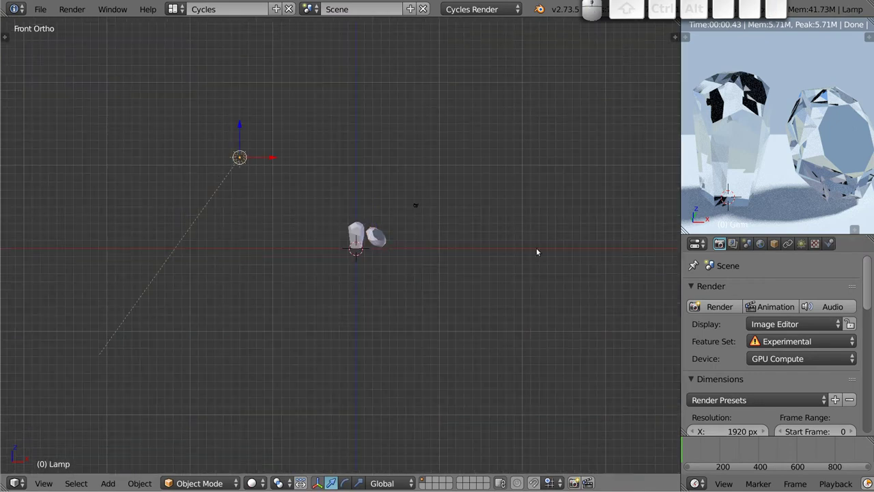
left_click(803, 248)
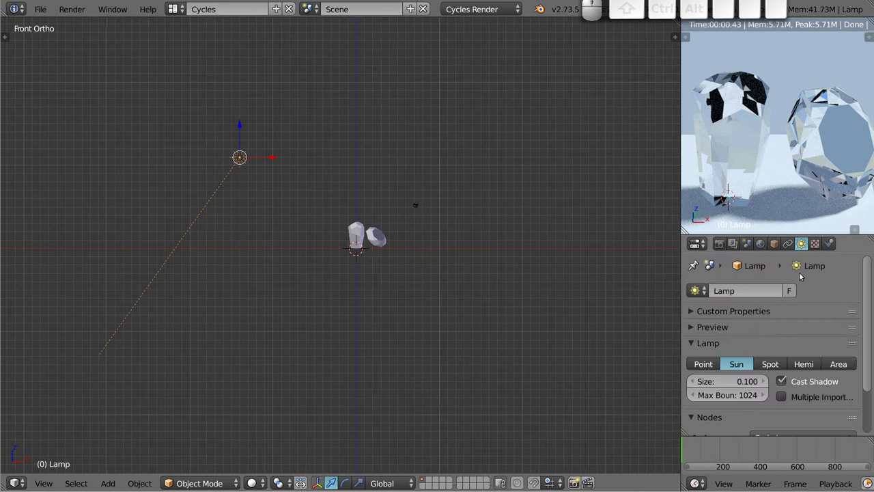
scroll("down", 3)
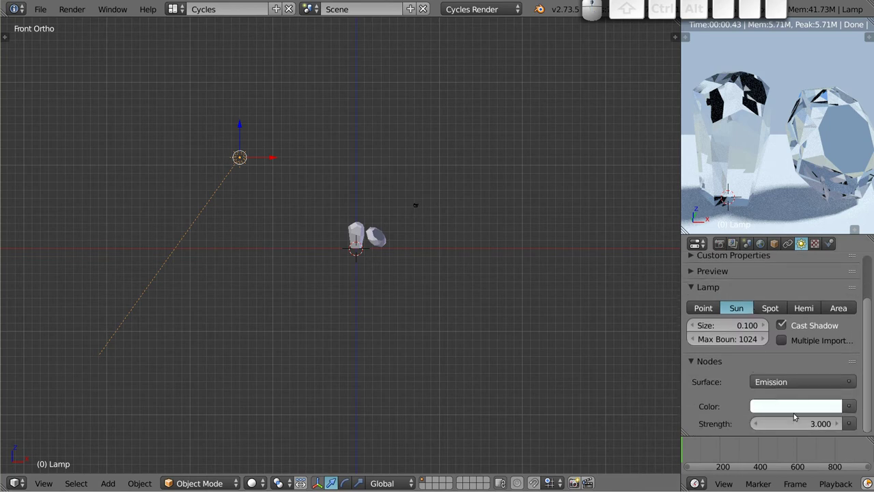
left_click_drag(803, 425, 793, 424)
key("Escape")
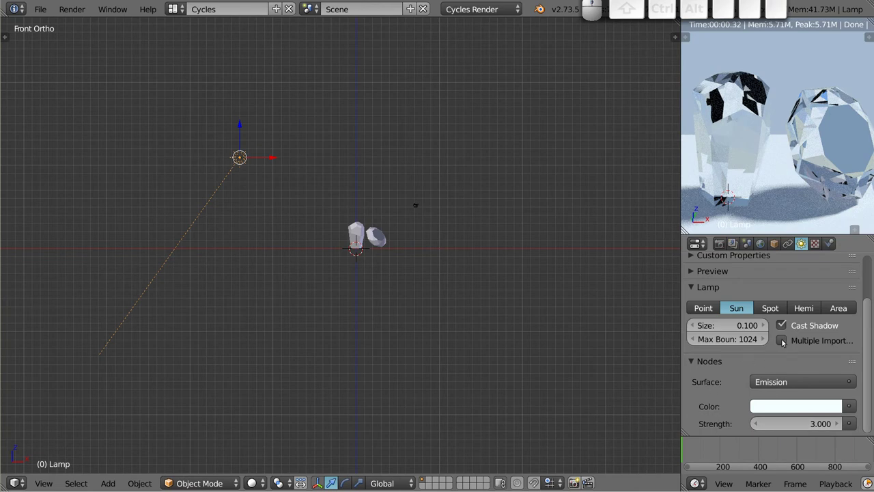
left_click(784, 341)
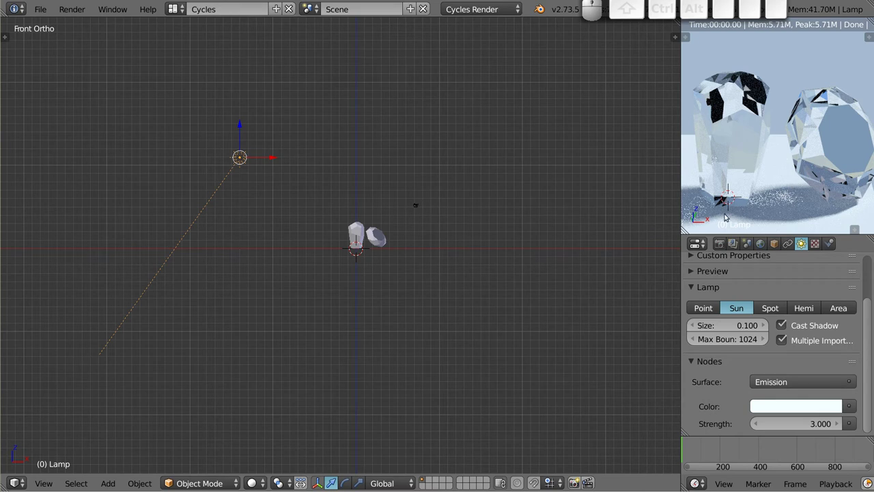
Select the cylinder again and orbit the rendered preview around the gems.
middle_click(766, 186)
middle_click(778, 201)
middle_click(744, 170)
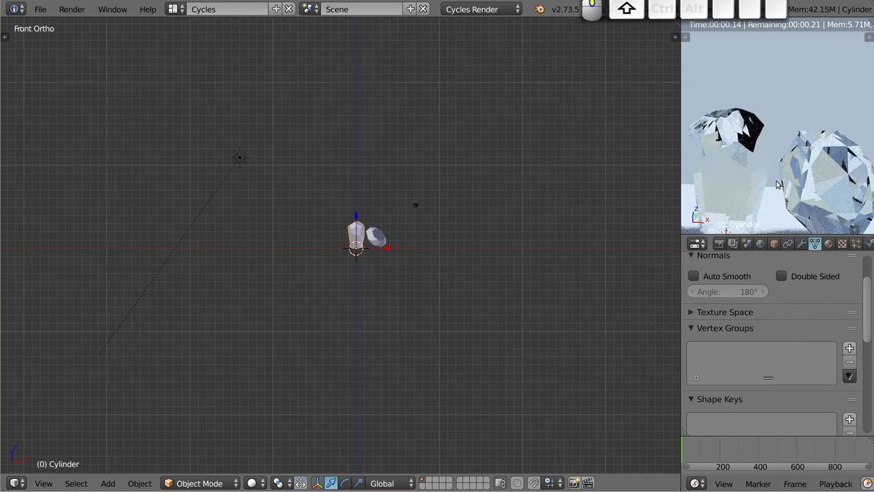
middle_click(769, 137)
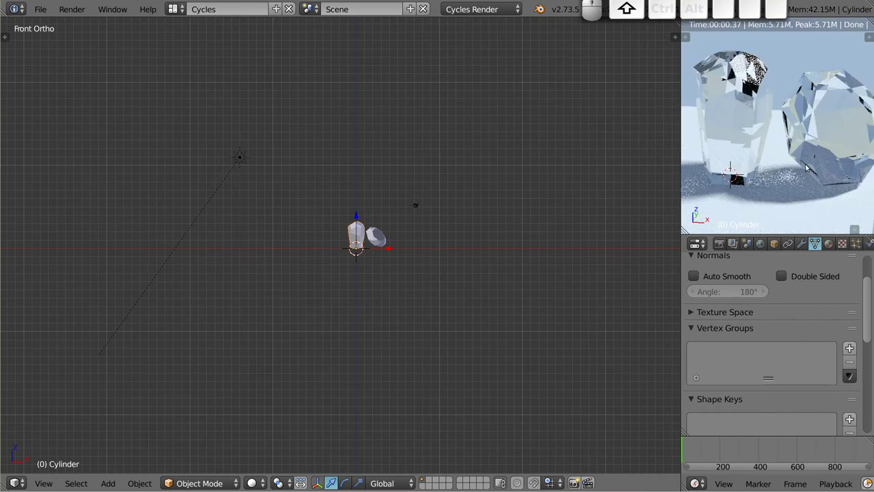
middle_click(758, 167)
middle_click(745, 124)
middle_click(823, 198)
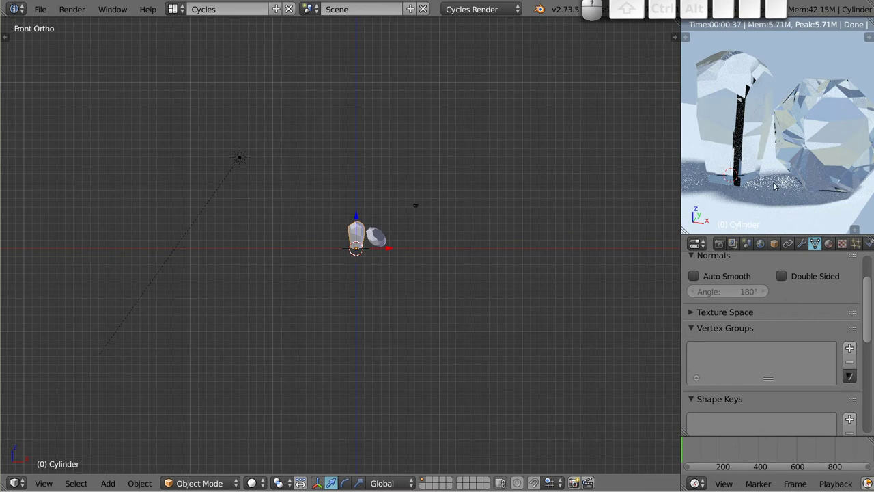
In Render properties Sampling, set the preview samples to 100.
left_click(720, 247)
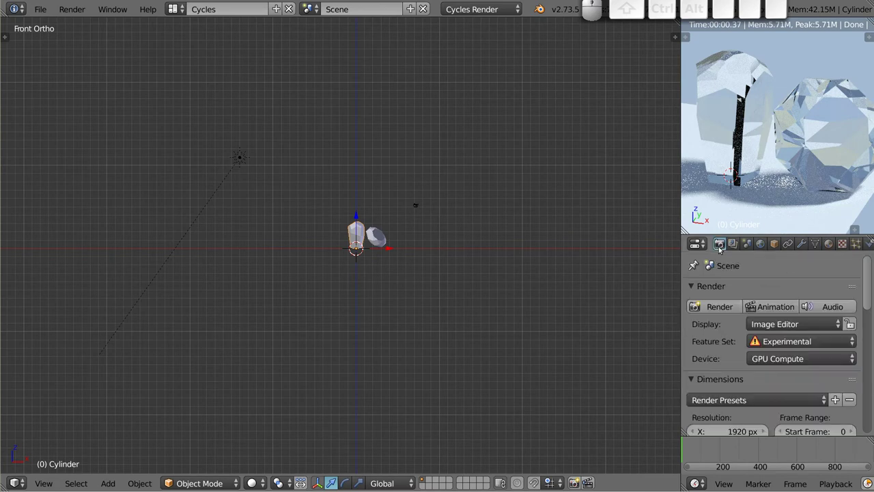
scroll("down", 3)
scroll("down", 3)
scroll("down", 3)
scroll("down", 3)
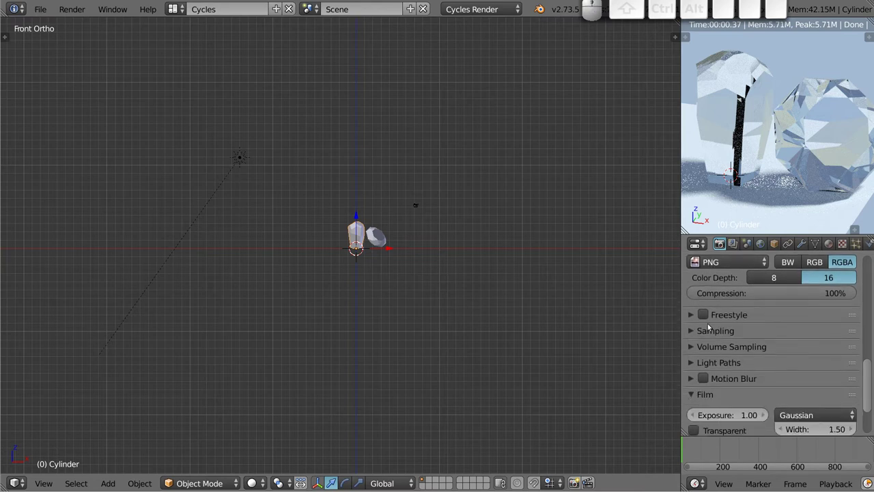
left_click(815, 333)
left_click(819, 420)
key("1")
key("0")
key("0")
key("Return")
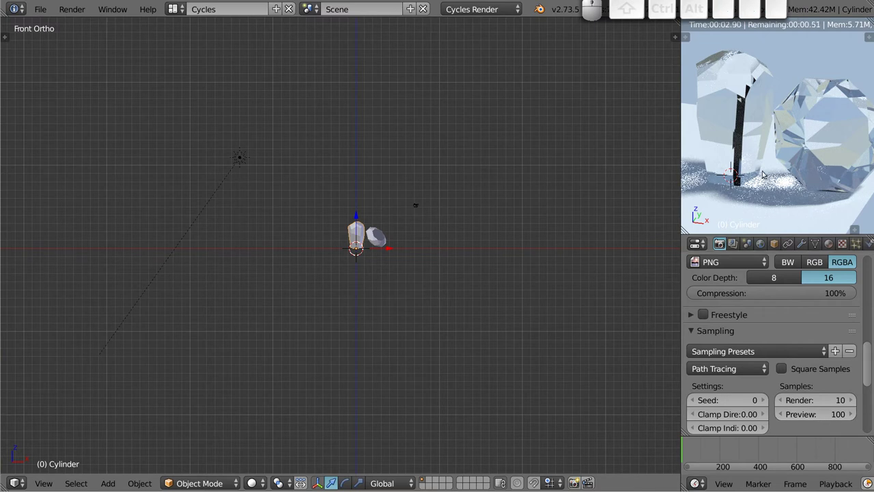
left_click_drag(752, 153, 726, 124)
middle_click(717, 120)
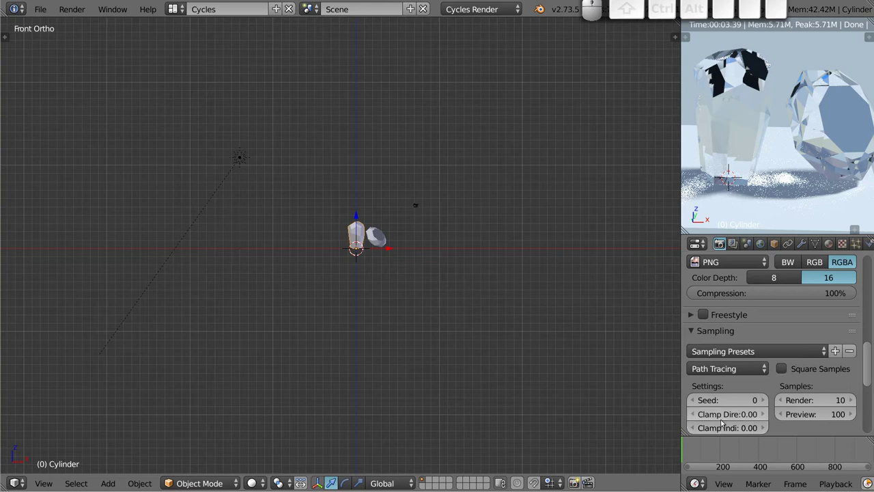
Raise Clamp Indirect stepwise to 5.00 and inspect the grainy caustic shadow close up.
left_click(766, 429)
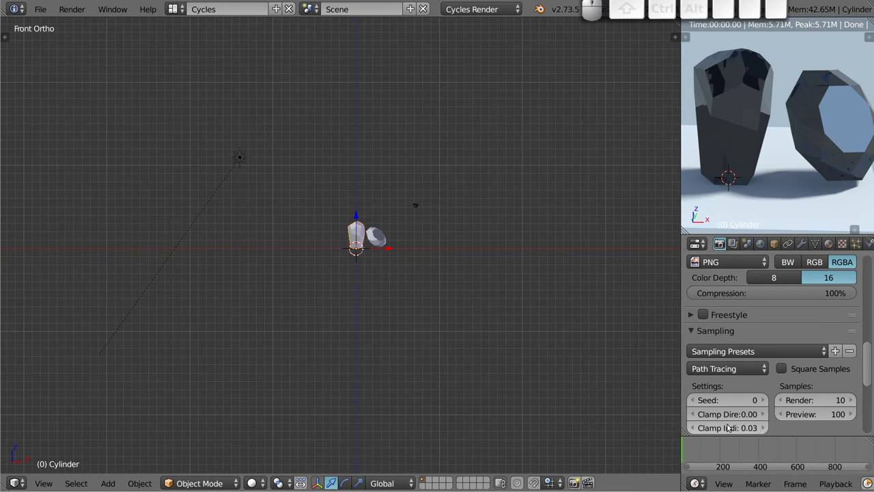
left_click(764, 428)
left_click(764, 427)
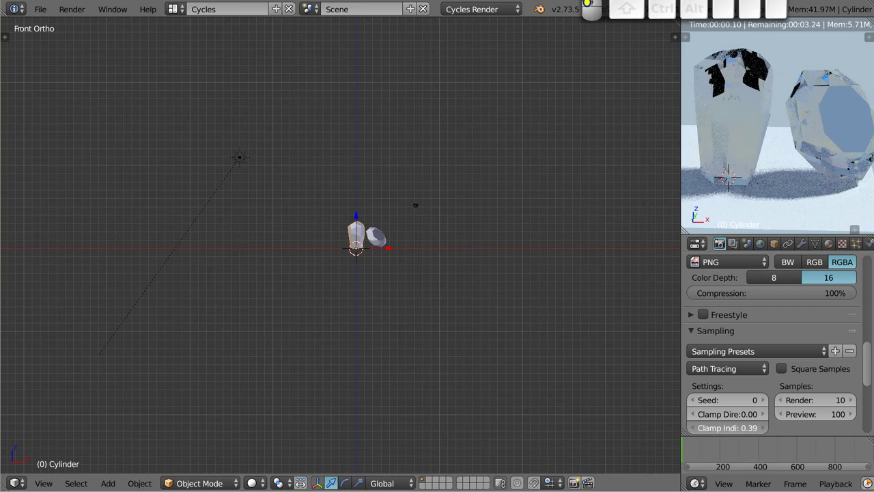
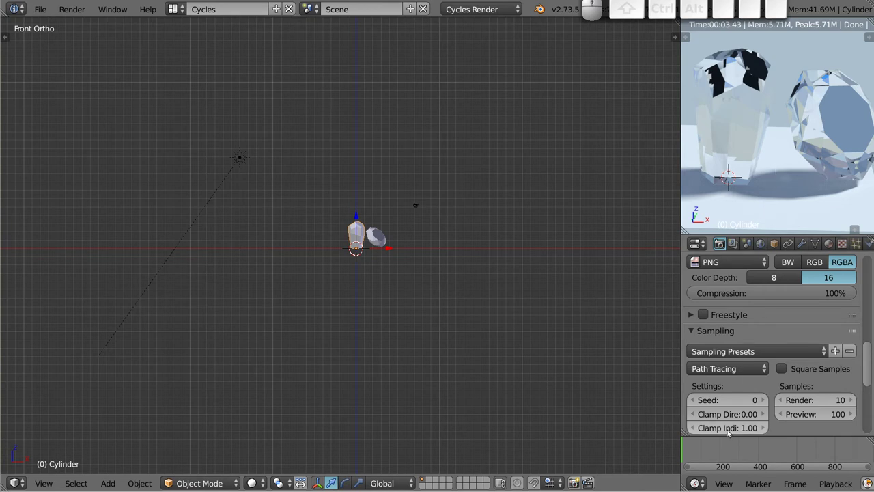
left_click(727, 429)
key("2")
left_click(734, 414)
left_click(735, 430)
key("3")
left_click(735, 410)
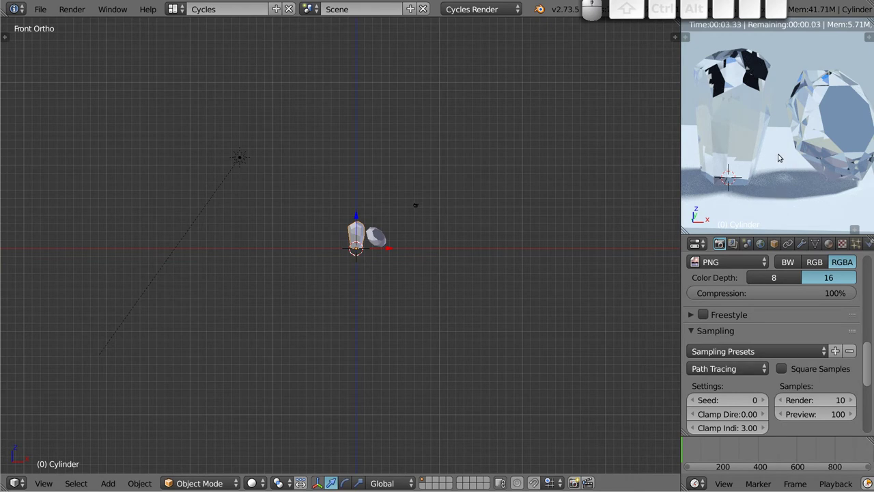
left_click(730, 429)
key("5")
left_click(732, 415)
middle_click(742, 131)
middle_click(813, 172)
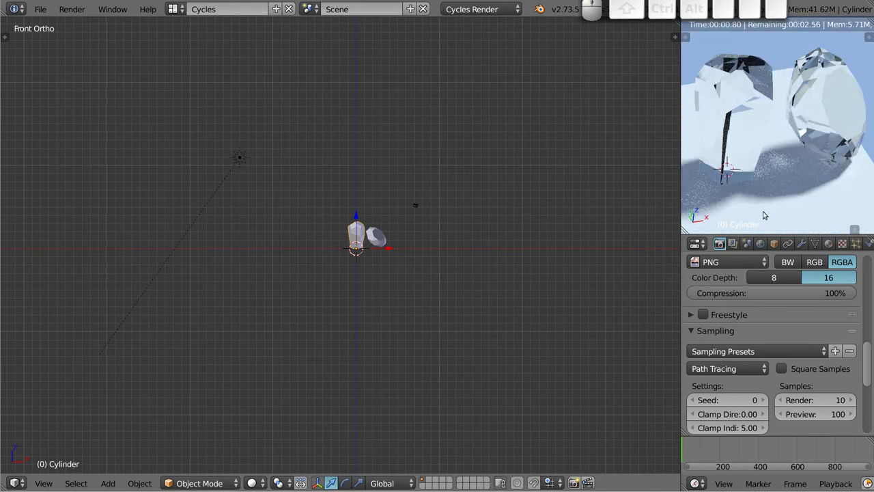
middle_click(732, 166)
middle_click(809, 146)
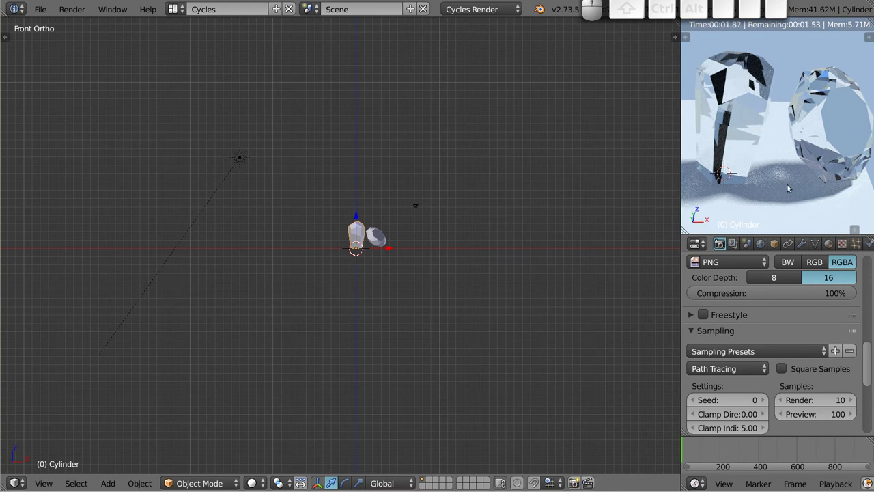
scroll("up", 3)
scroll("up", 3)
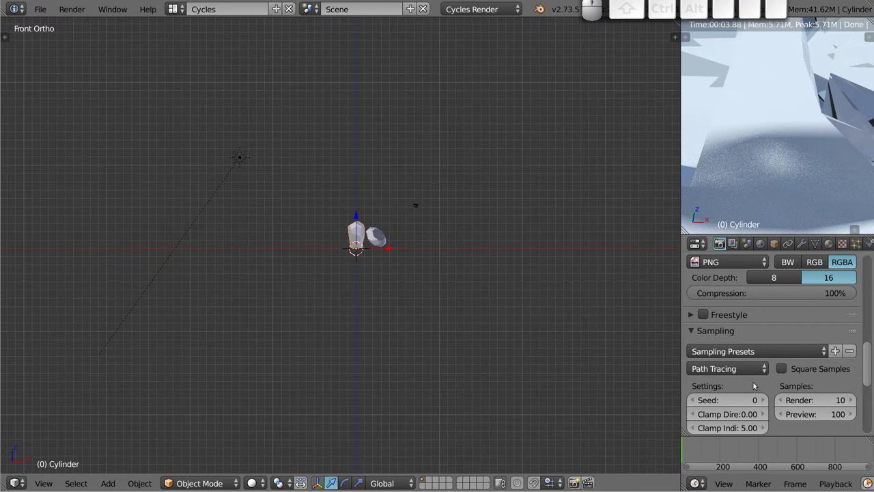
scroll("down", 3)
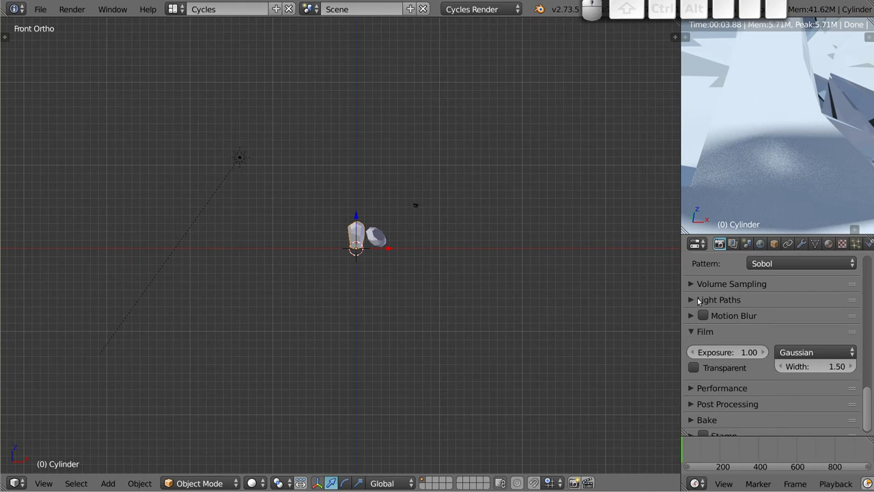
Expand Light Paths and raise Filter Glossy to 1.00.
left_click(693, 300)
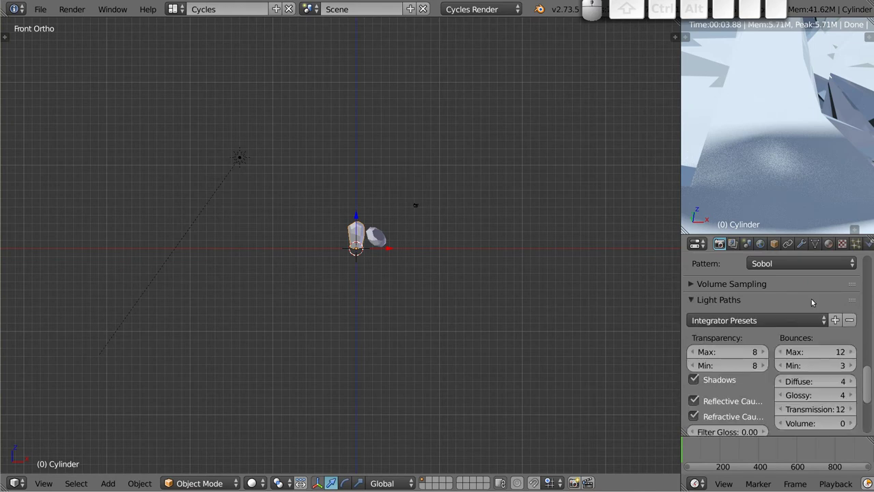
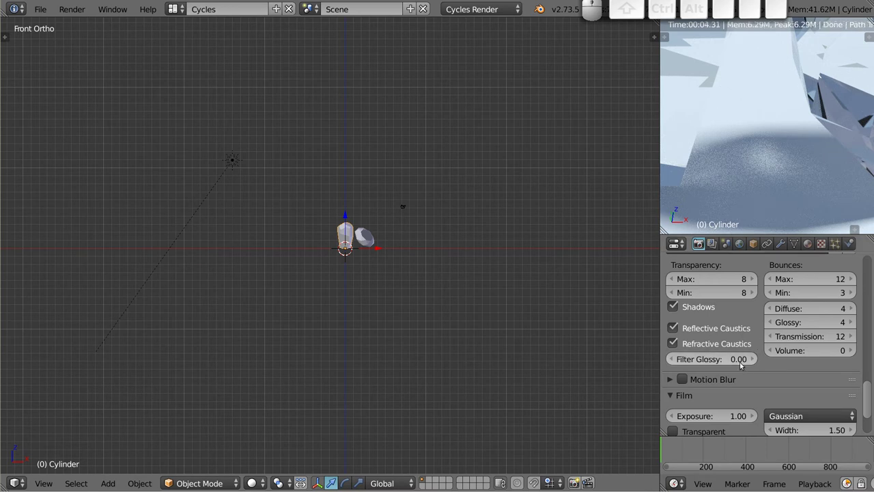
middle_click(755, 359)
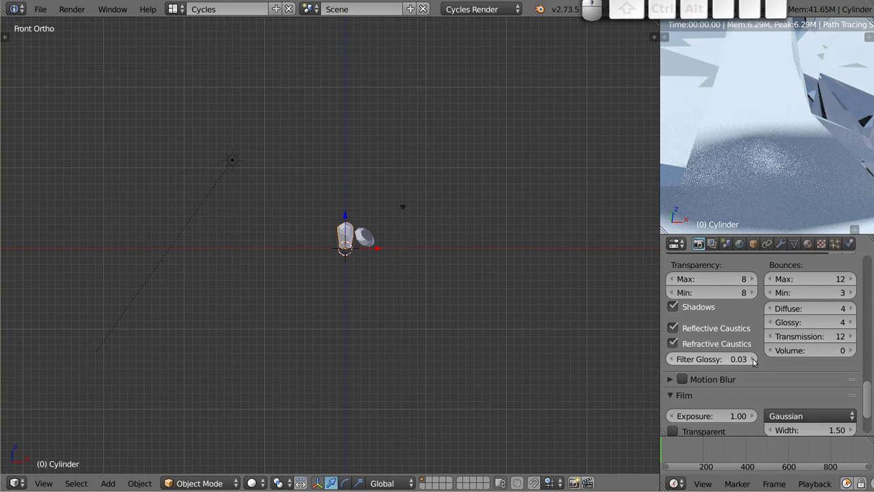
middle_click(754, 359)
middle_click(754, 359)
middle_click(754, 359)
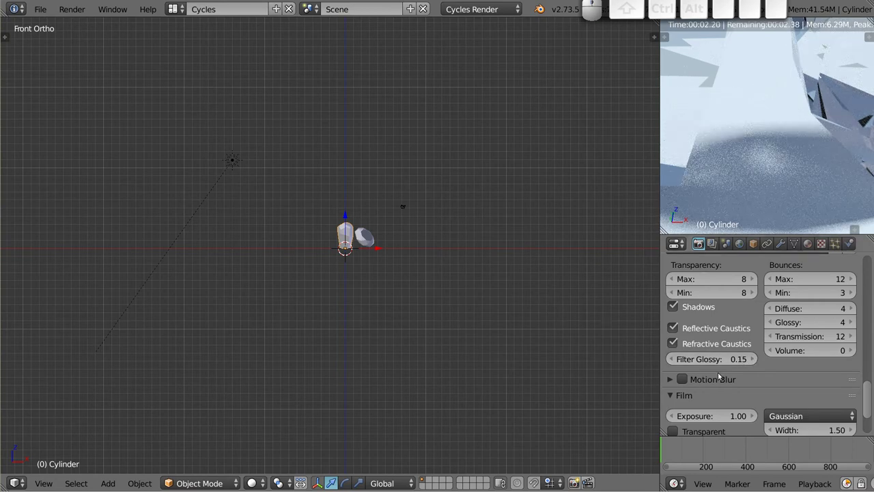
left_click_drag(713, 360, 712, 361)
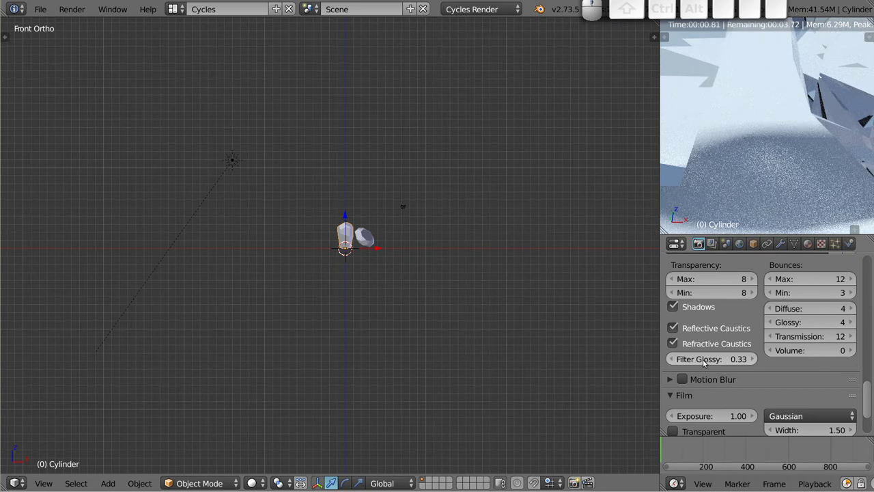
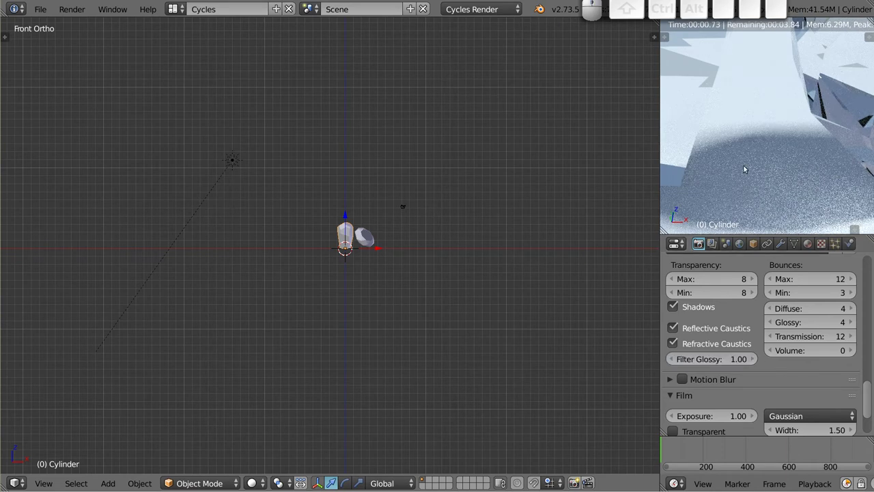
Raise Clamp Indirect from 5.00 to about 7.37 in the Sampling settings.
scroll("down", 3)
scroll("down", 3)
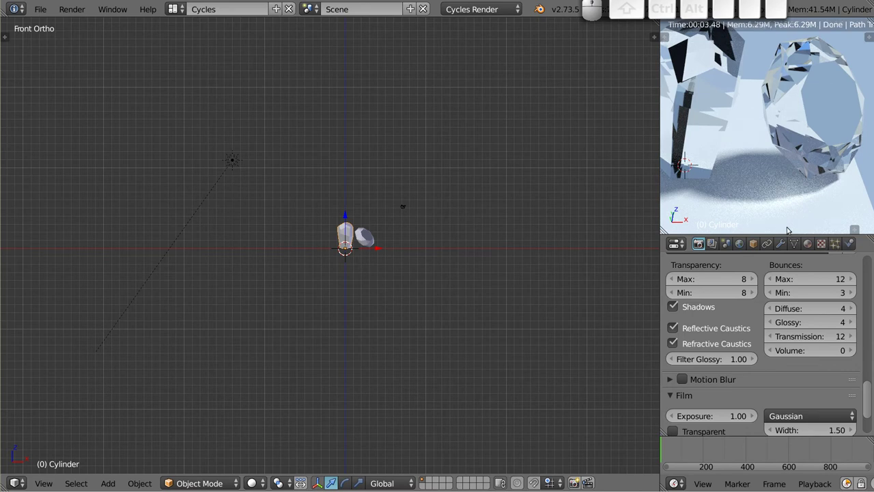
scroll("down", 3)
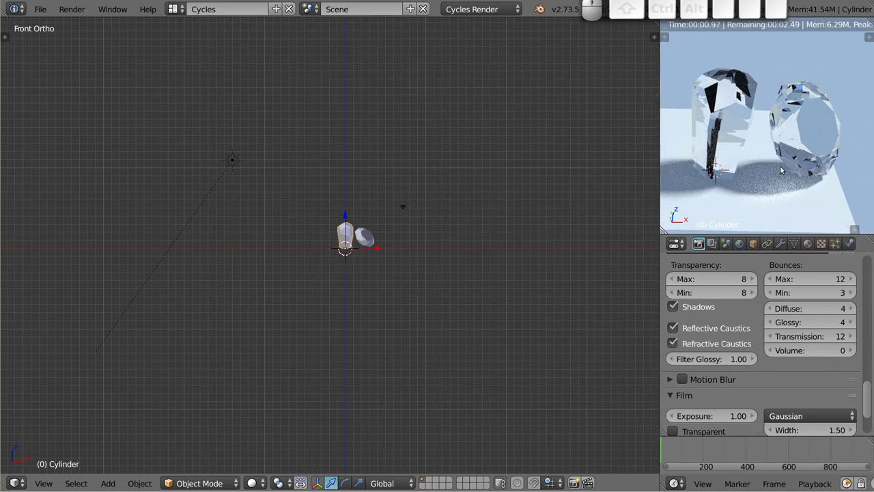
scroll("up", 3)
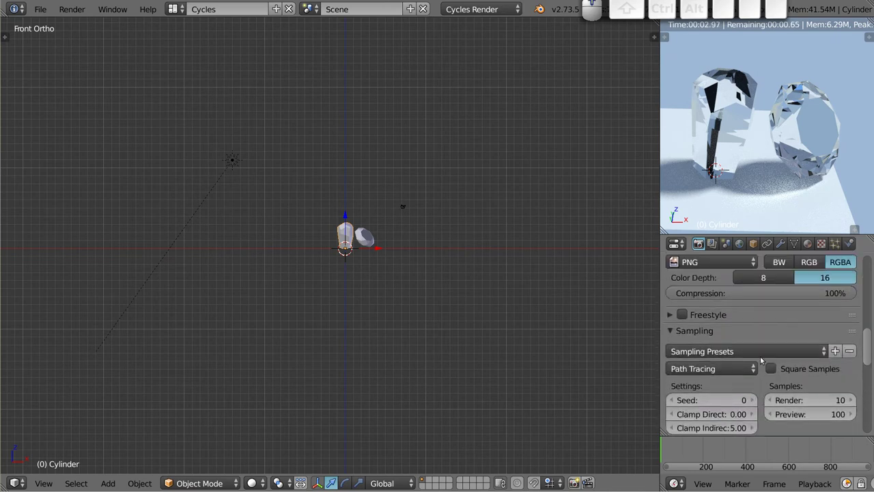
scroll("down", 3)
left_click_drag(713, 376, 729, 357)
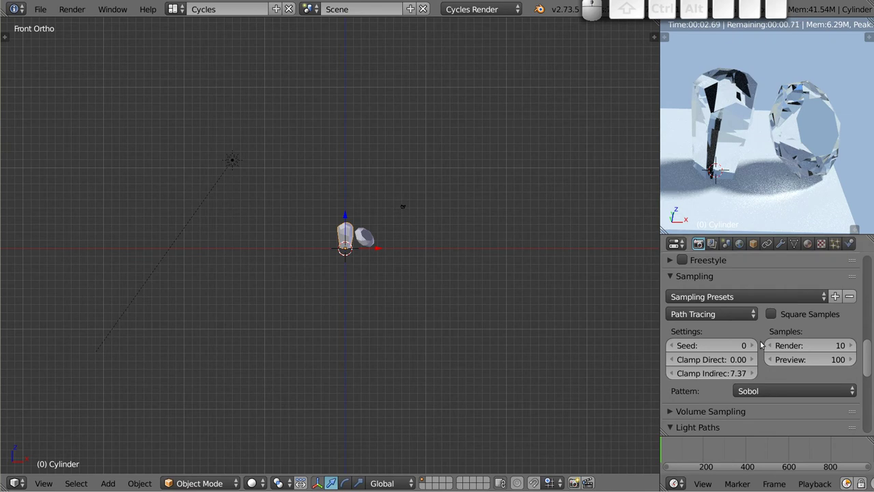
scroll("down", 3)
left_click(723, 362)
key(".")
key("5")
left_click(738, 380)
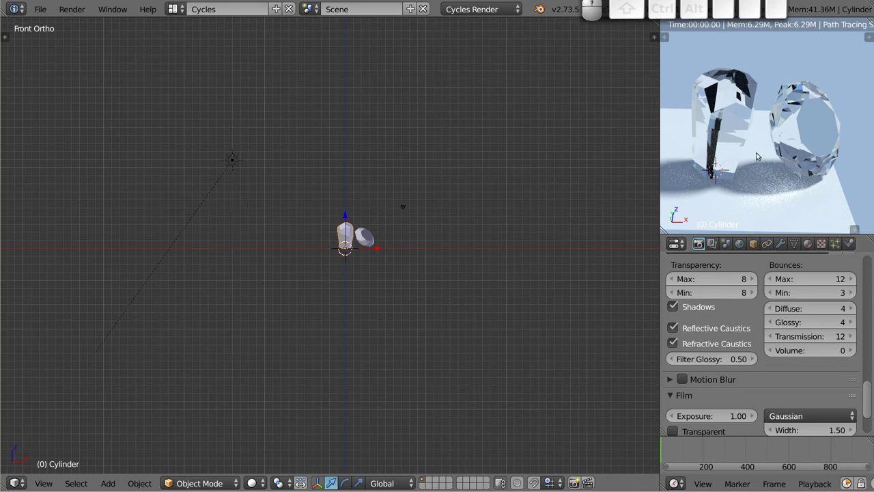
Frame the glass gems closer in the preview and select the Gem object.
scroll("up", 3)
middle_click(761, 121)
scroll("up", 3)
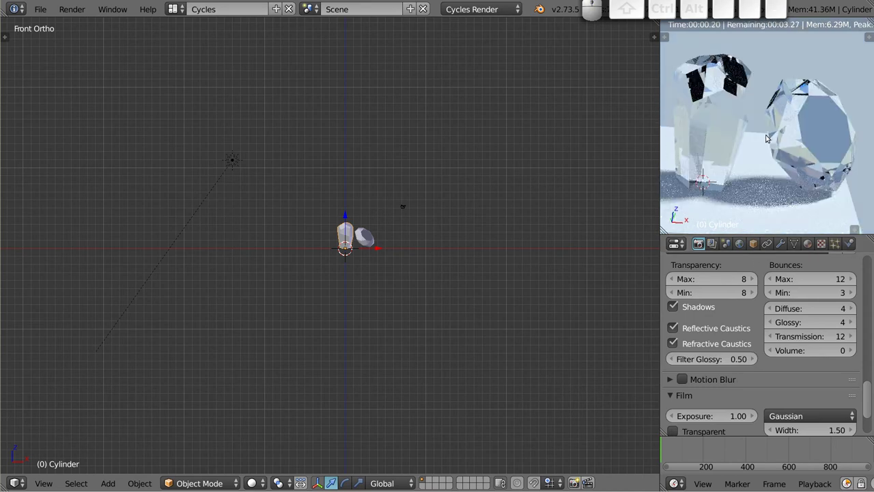
scroll("up", 3)
middle_click(783, 135)
middle_click(780, 134)
right_click(797, 121)
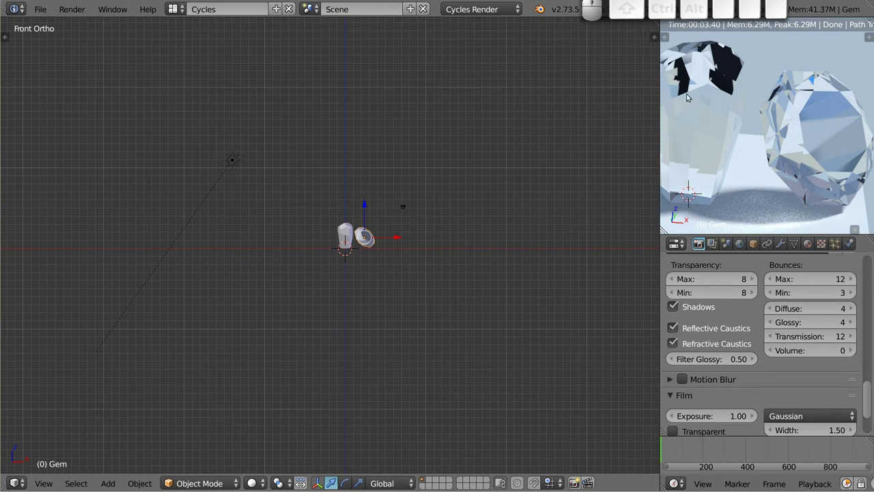
Switch the main area to the Node Editor showing the Glass BSDF at roughness 0.001, IOR 1.450.
key("shift+F3")
left_click_drag(312, 195, 317, 282)
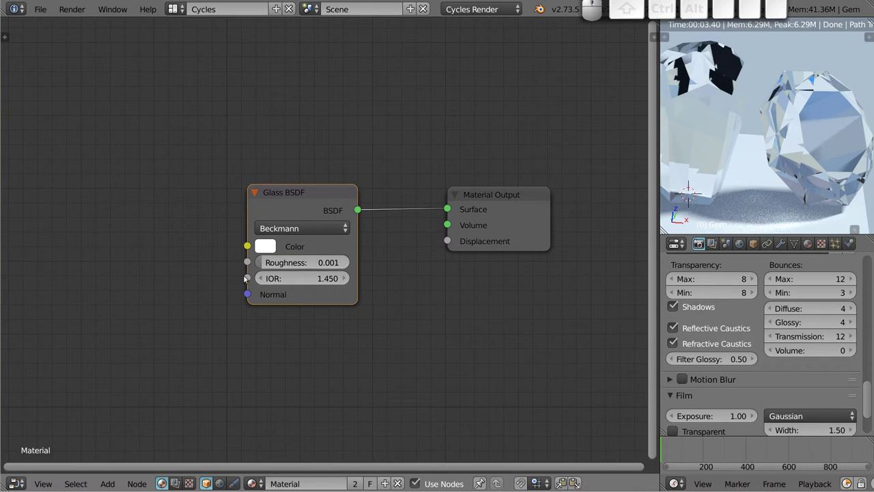
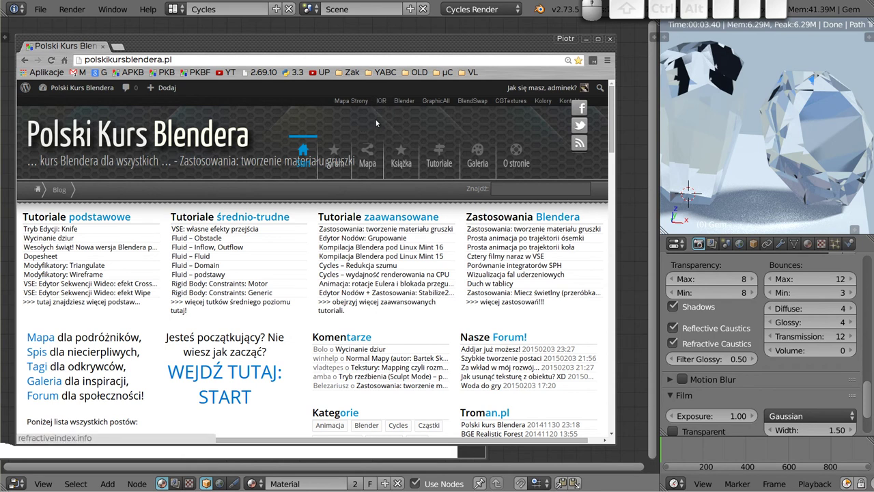
On refractiveindex.info choose Shelf MAIN and Book C (Carbon).
left_click(384, 103)
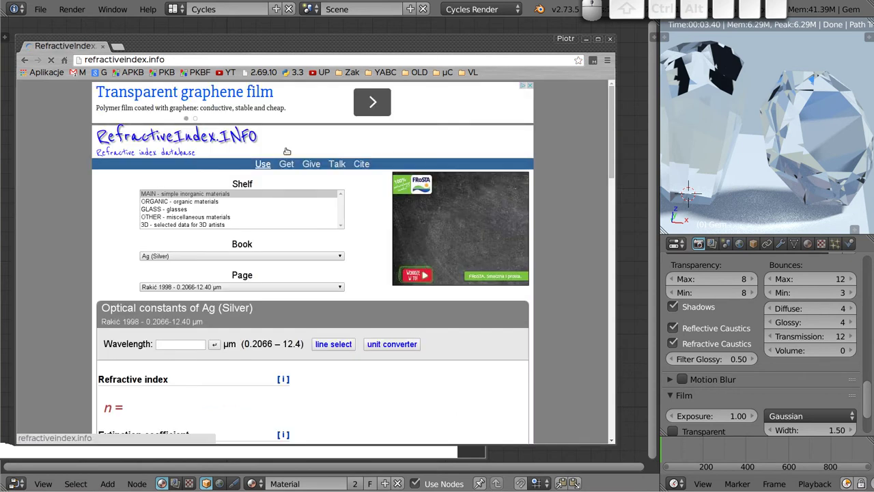
middle_click(94, 194)
scroll("up", 3)
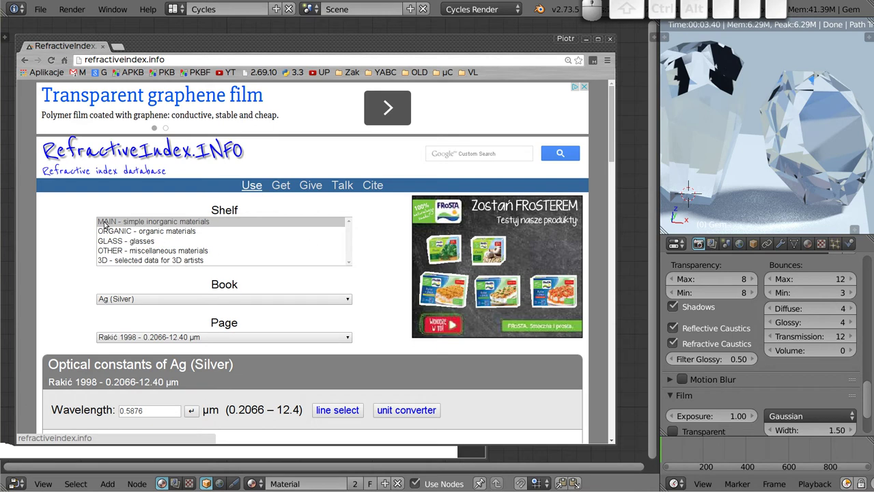
left_click(199, 220)
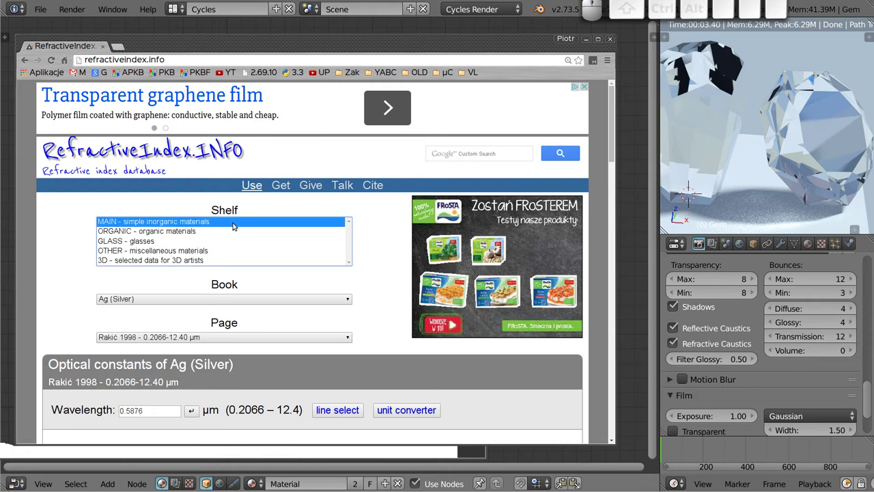
left_click(229, 298)
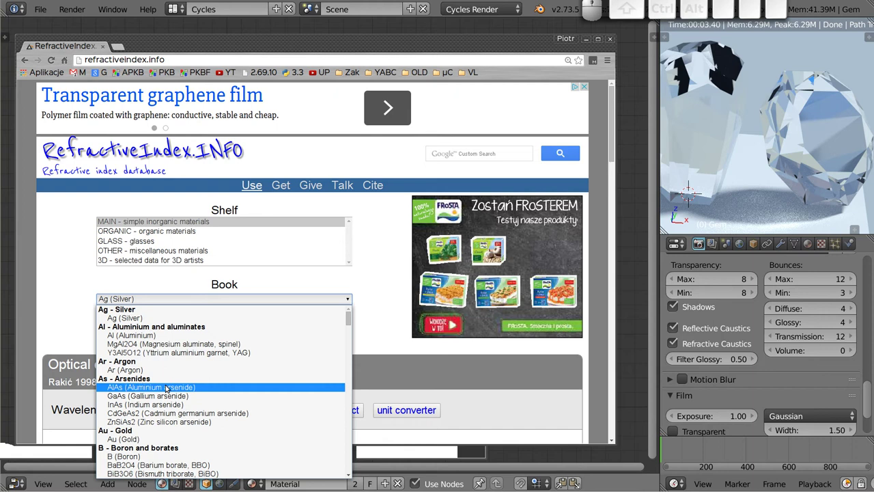
scroll("down", 3)
scroll("down", 3)
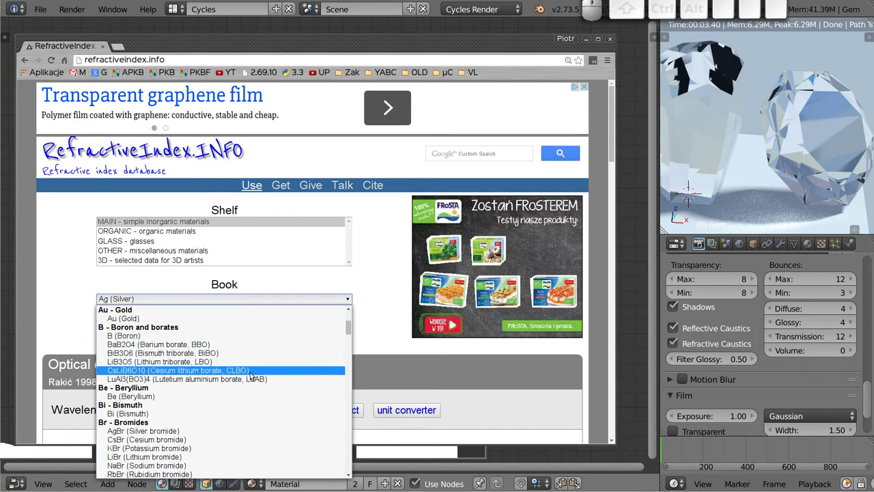
scroll("down", 3)
scroll("down", 3)
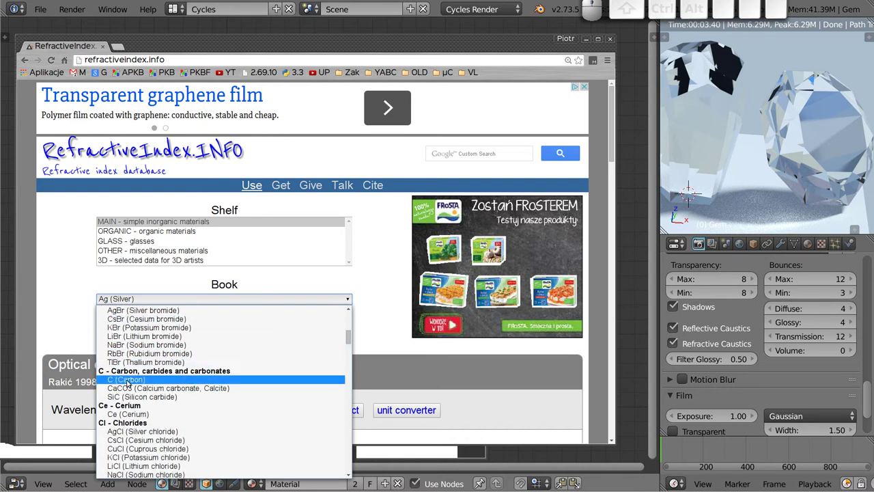
left_click(132, 377)
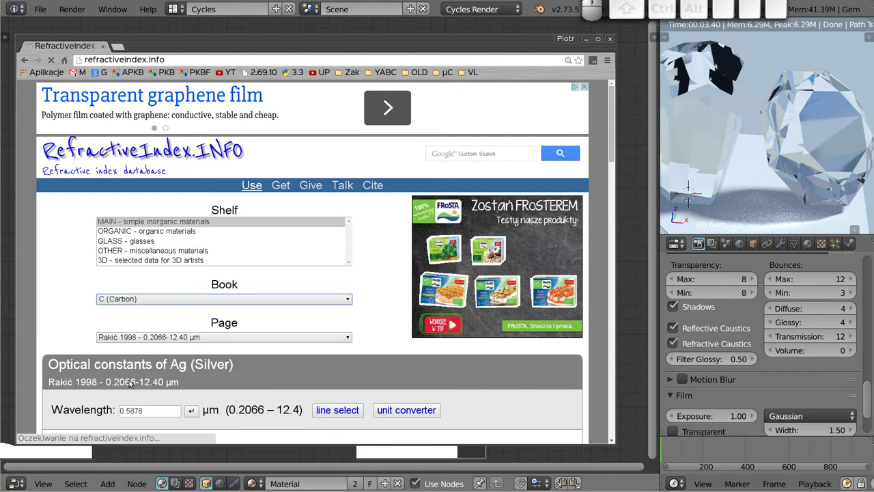
Scroll the diamond data page down to the refractive index n = 2.4175.
left_click(194, 308)
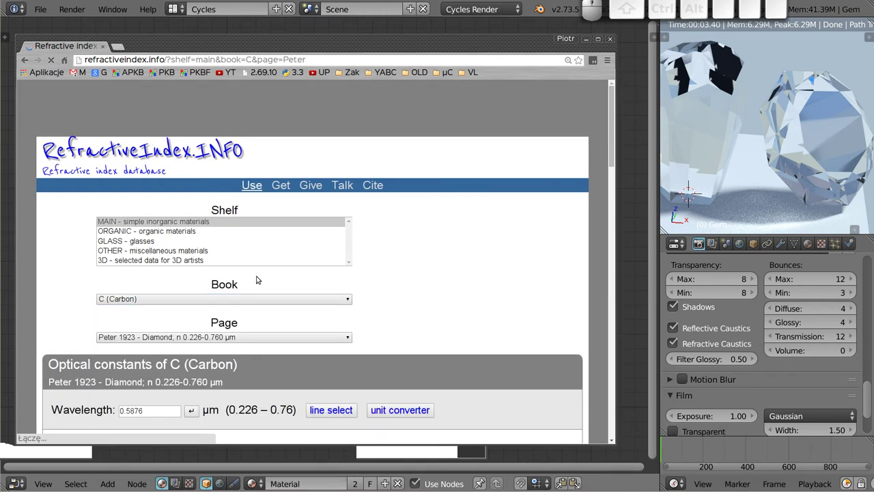
scroll("down", 3)
scroll("down", 3)
scroll("down", 3)
scroll("down", 3)
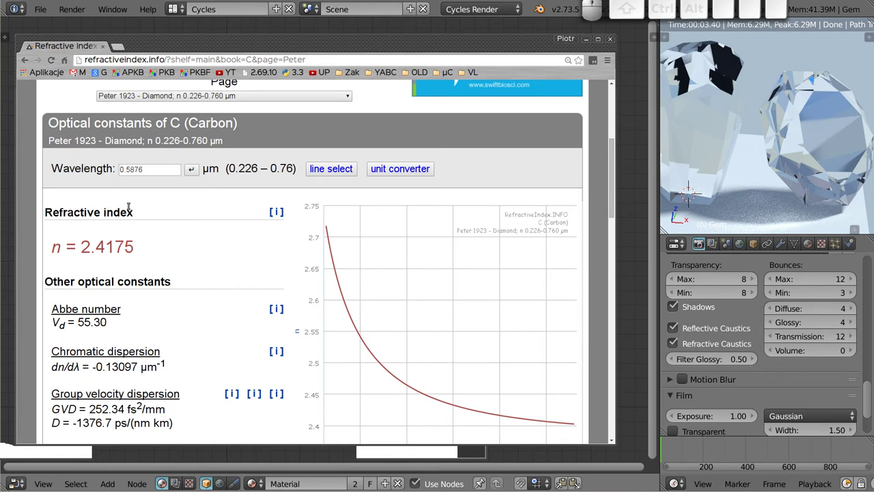
scroll("down", 3)
scroll("down", 3)
scroll("down", 3)
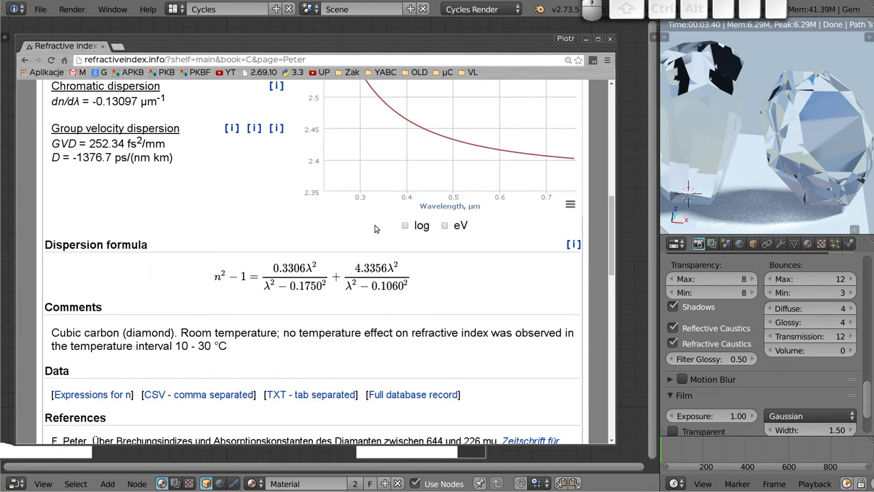
scroll("down", 3)
scroll("up", 3)
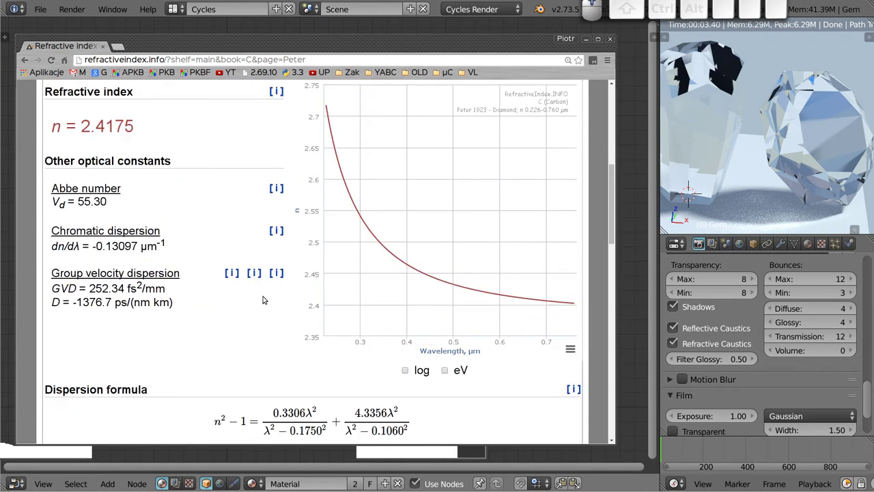
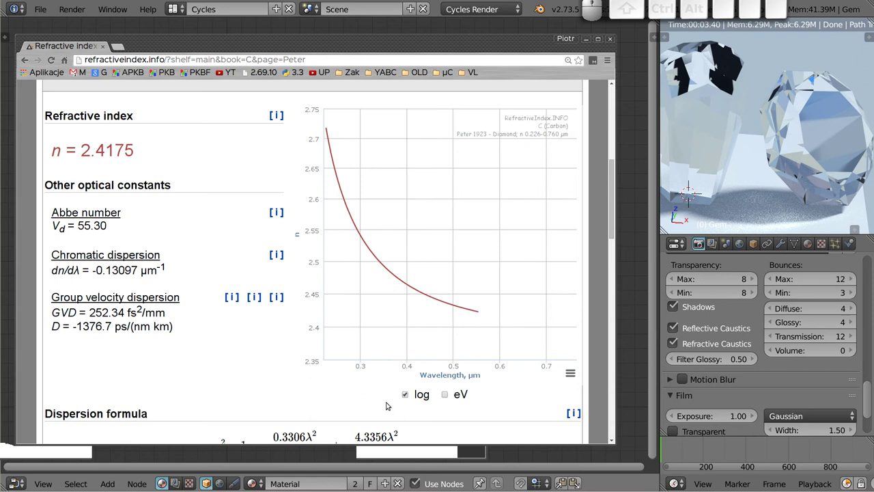
Turn off the log scale, plot against photon energy, then back to wavelength.
left_click(408, 389)
left_click(449, 394)
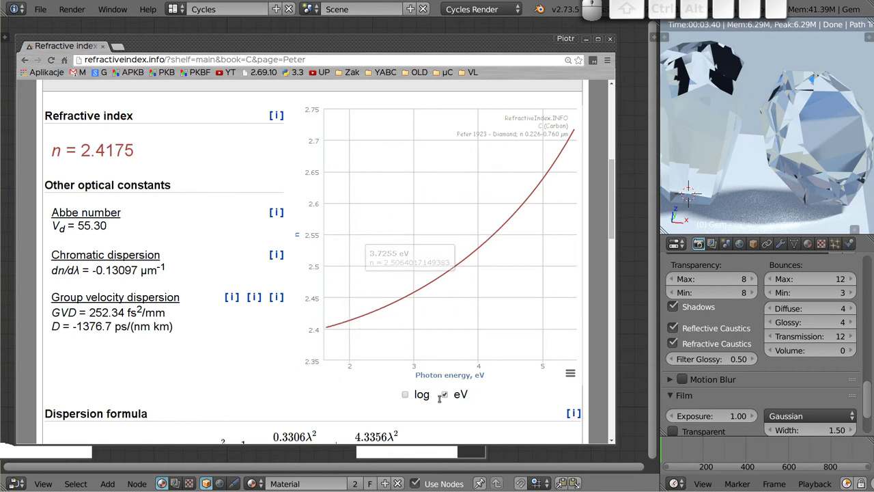
left_click(448, 389)
scroll("up", 3)
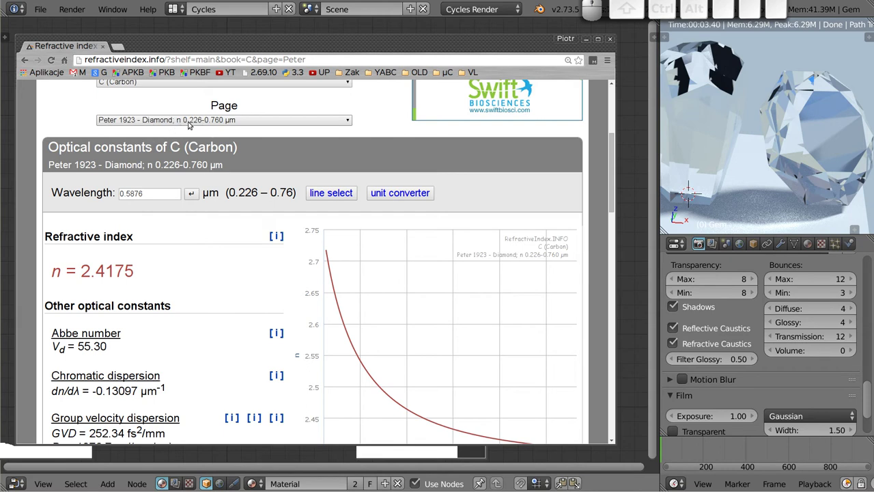
Select the Phillip and Taft 1964 diamond page showing n = 2.4168.
left_click(214, 123)
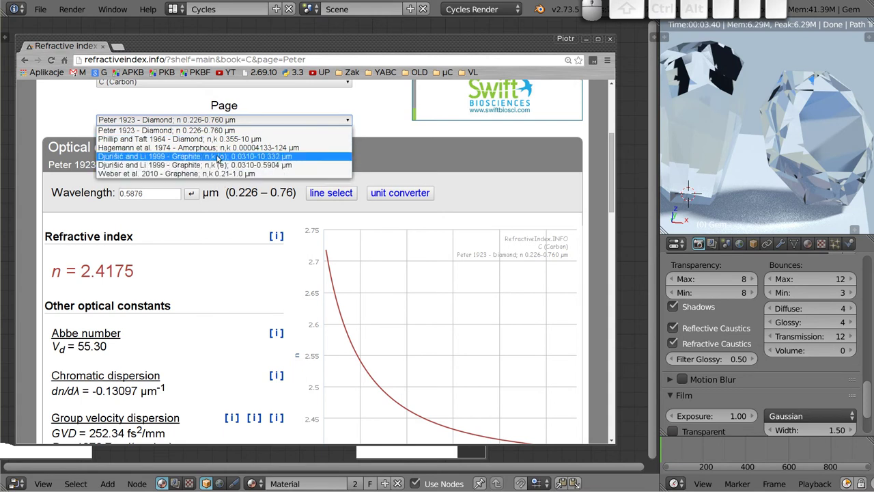
left_click(219, 143)
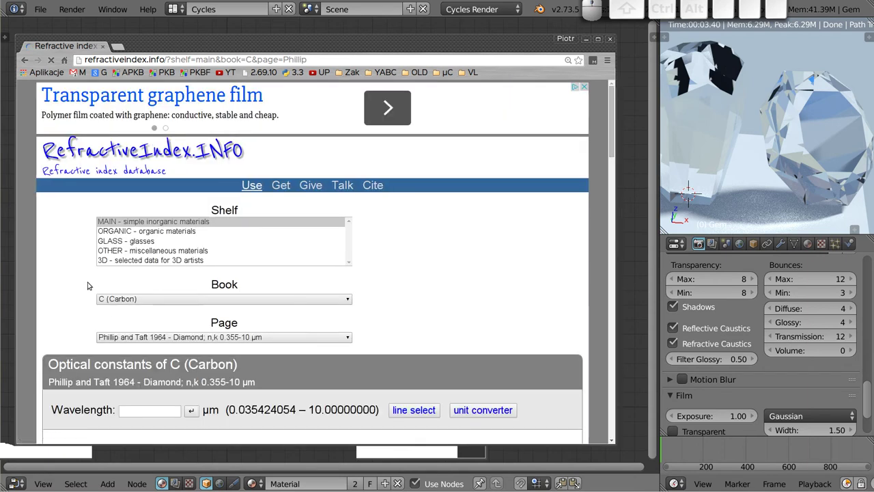
scroll("down", 3)
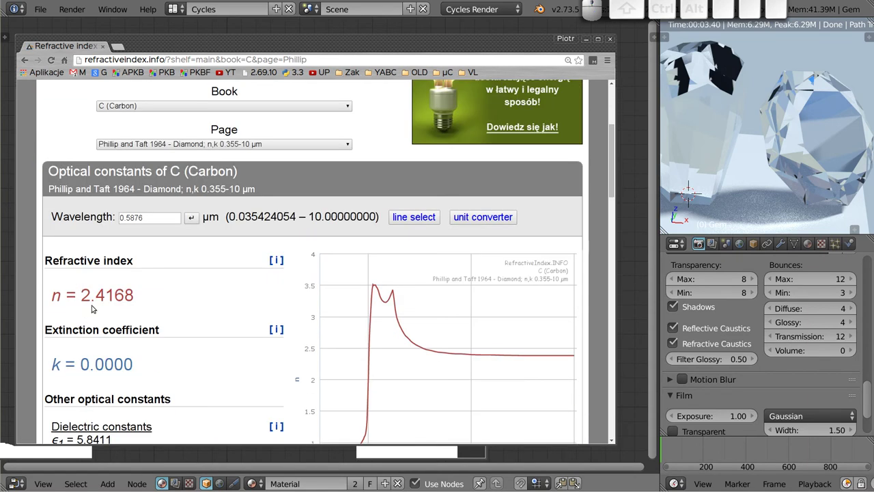
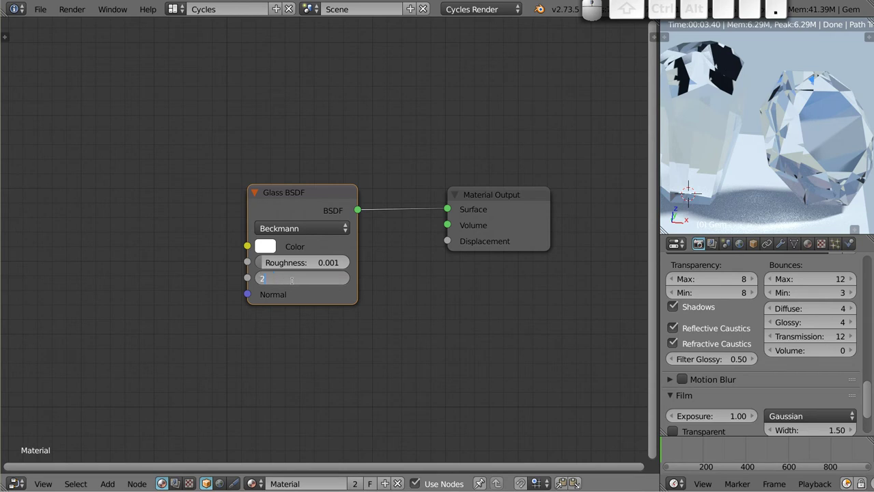
Set the Glass BSDF IOR to 2.41 and inspect both gems refracting like diamond.
key(".")
key("4")
key("1")
key("Return")
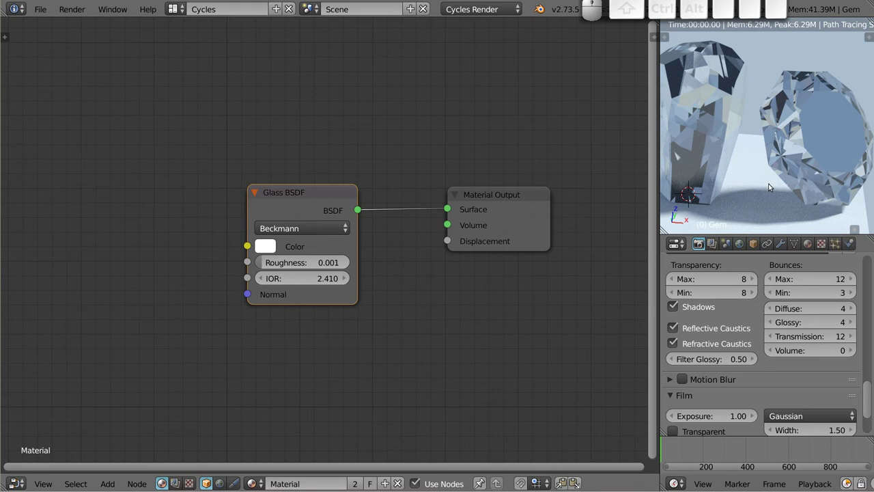
left_click_drag(796, 131, 786, 147)
left_click_drag(796, 149, 798, 151)
left_click_drag(794, 151, 794, 149)
middle_click(794, 149)
middle_click(798, 144)
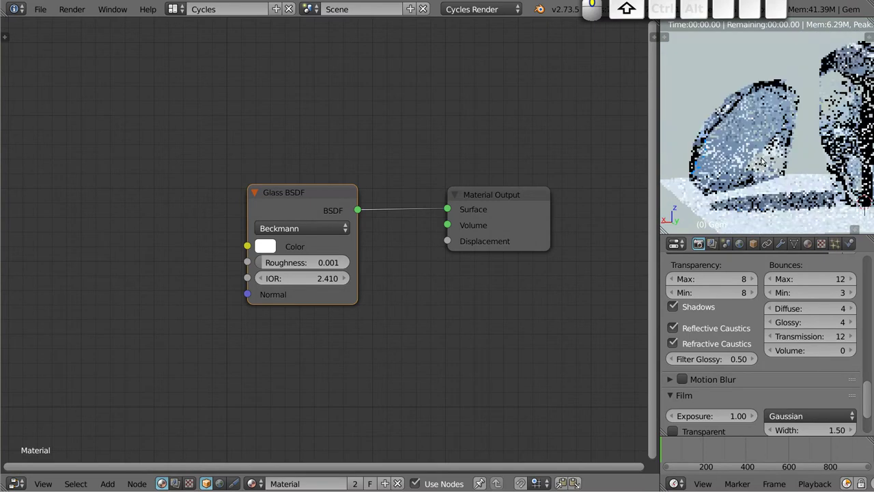
middle_click(781, 148)
middle_click(768, 145)
middle_click(785, 161)
middle_click(793, 187)
middle_click(751, 146)
middle_click(746, 108)
middle_click(823, 191)
middle_click(767, 102)
left_click_drag(783, 158, 784, 139)
middle_click(810, 157)
middle_click(763, 84)
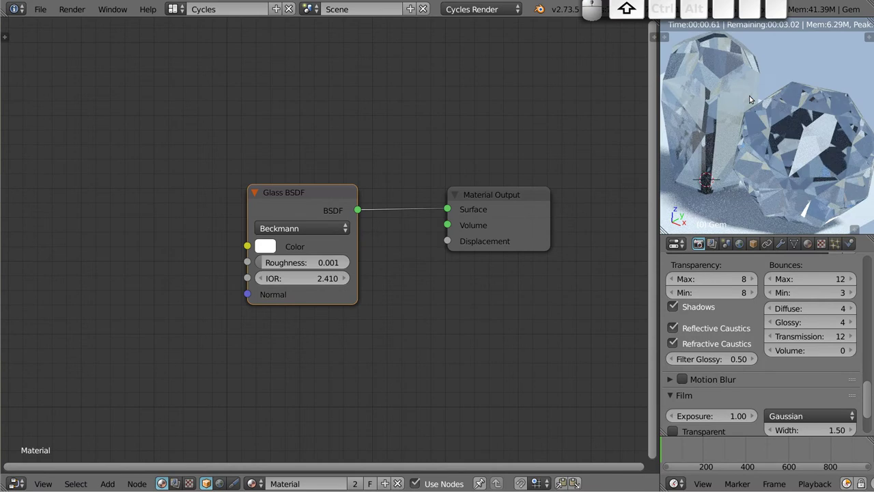
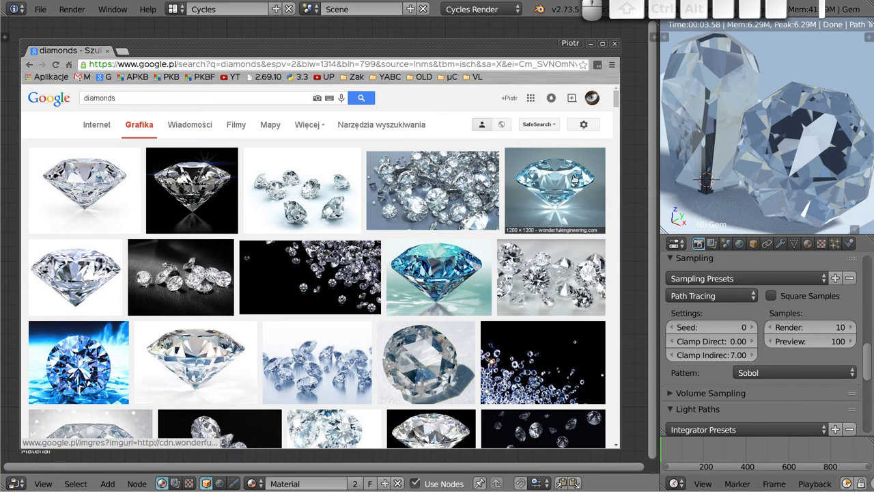
Scroll through Google Images diamond references, then close Chrome back to the node editor.
scroll("down", 3)
scroll("down", 3)
scroll("down", 3)
scroll("down", 3)
scroll("down", 3)
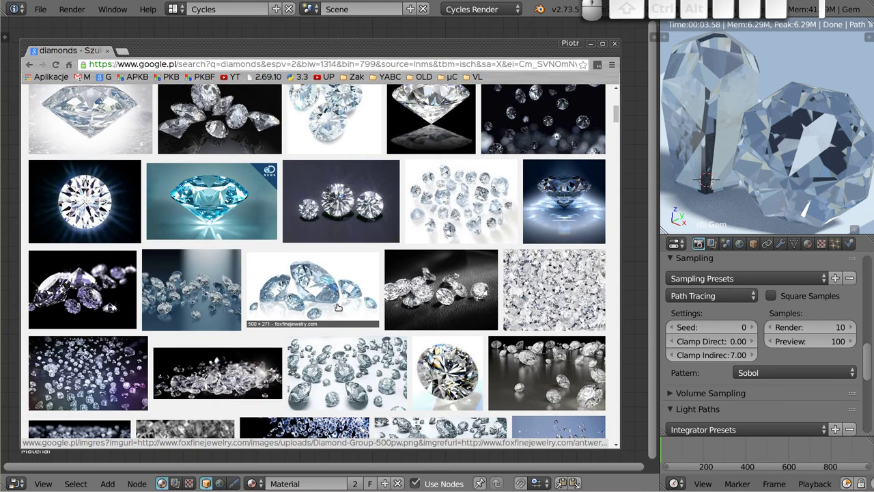
scroll("down", 3)
scroll("down", 3)
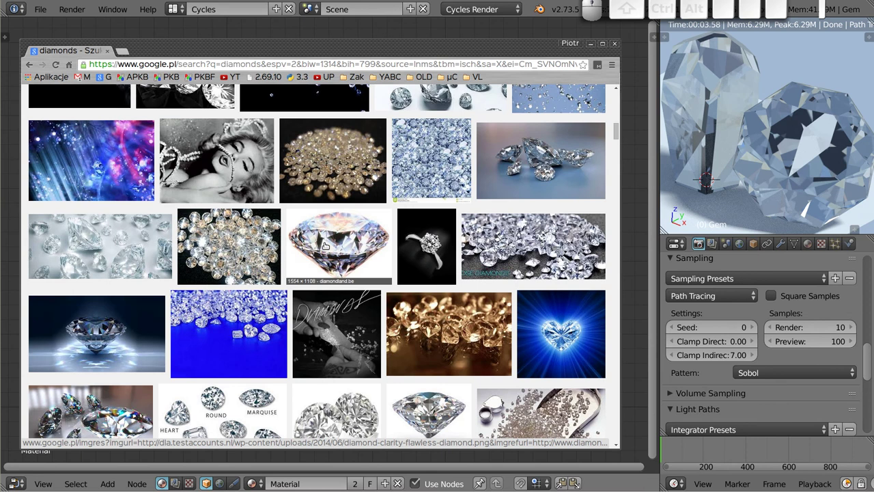
scroll("down", 3)
scroll("down", 3)
scroll("down", 3)
scroll("down", 3)
scroll("down", 3)
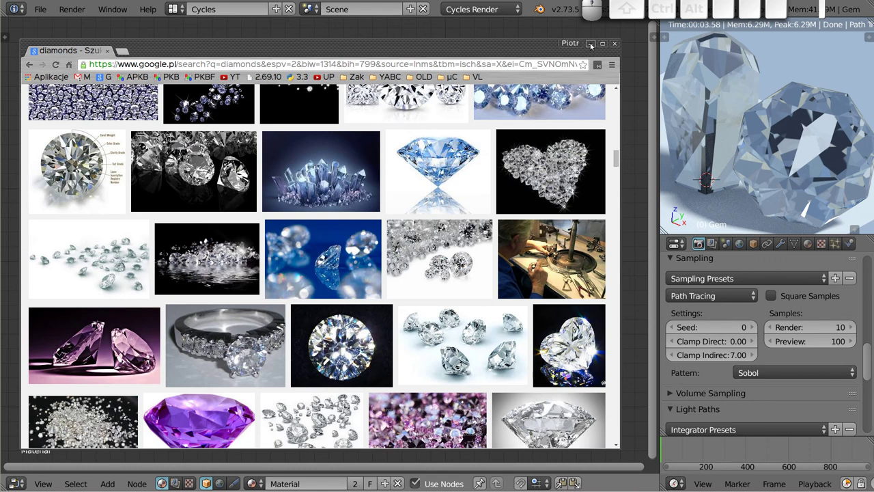
left_click(592, 45)
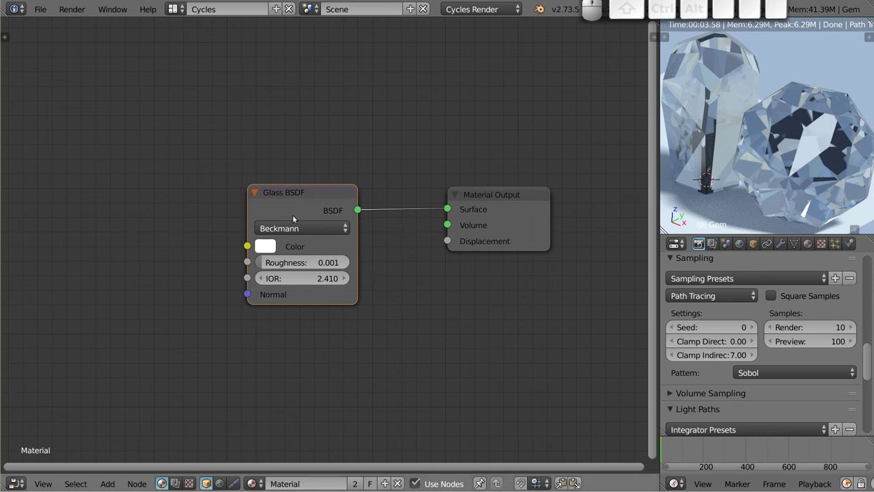
Duplicate the Glass BSDF into three nodes coloured red, green and blue, moving Material Output right.
left_click(307, 195)
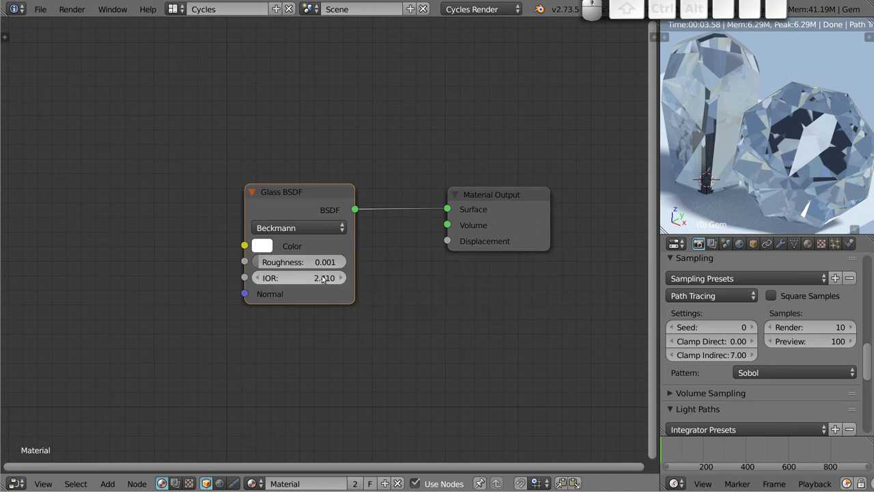
left_click_drag(295, 196, 219, 85)
key("shift+d")
left_click(219, 208)
key("shift+d")
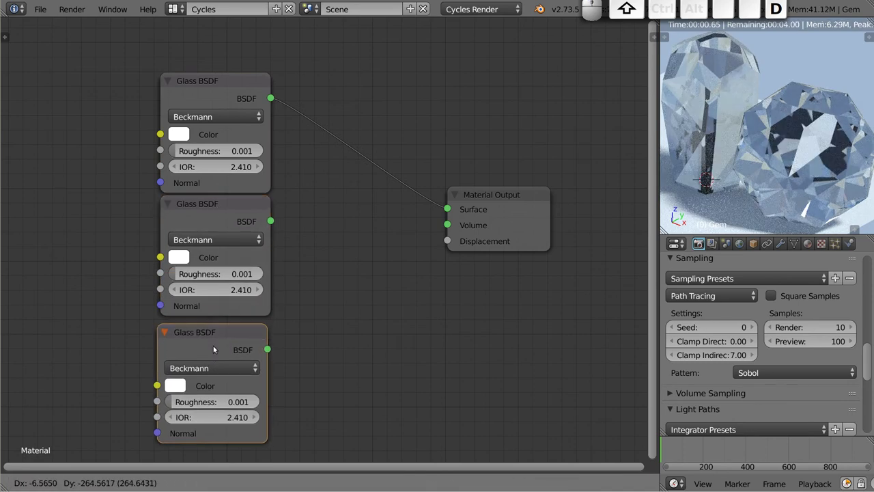
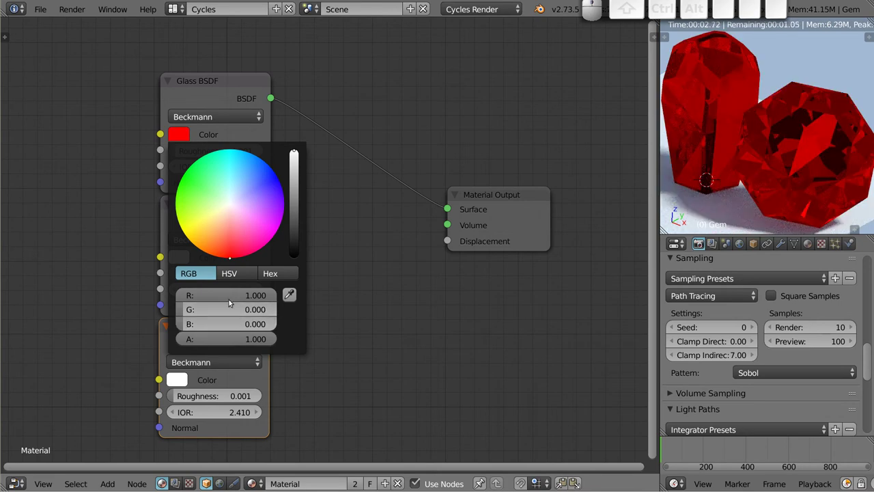
left_click(187, 255)
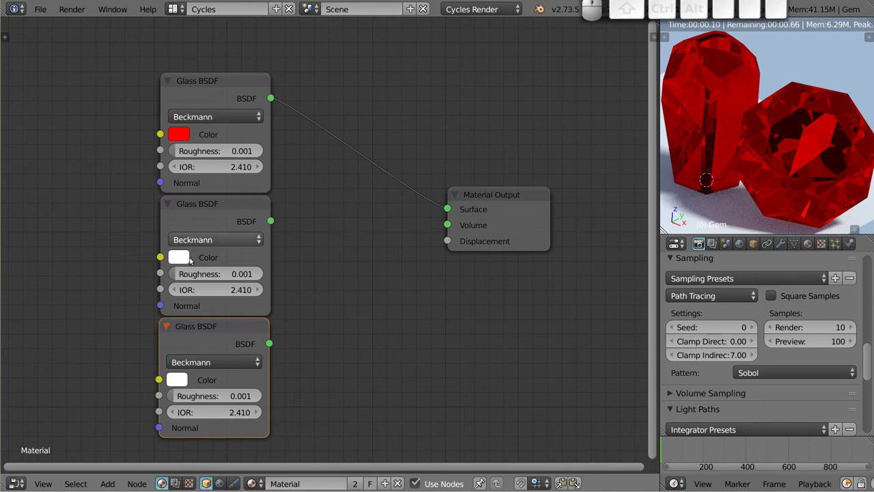
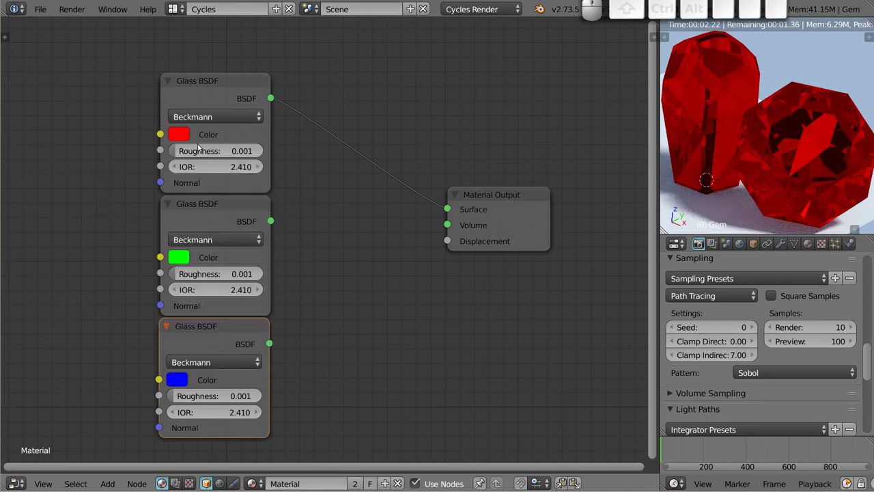
left_click_drag(512, 196, 507, 178)
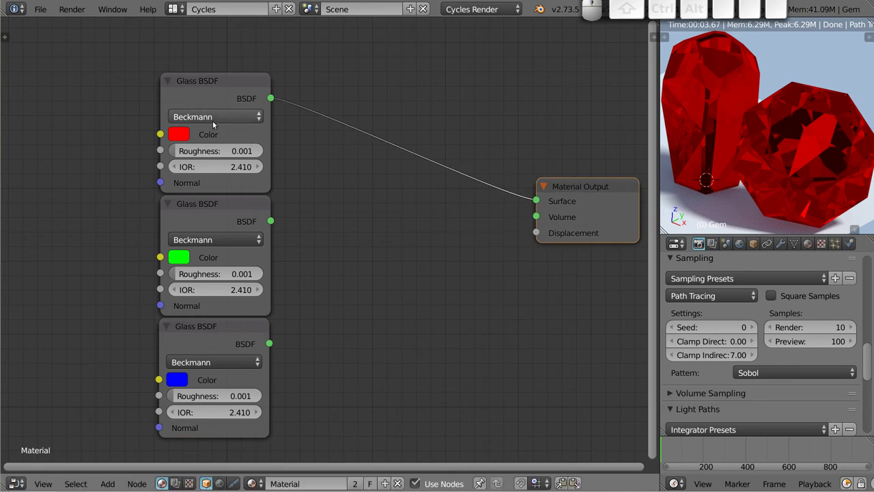
Add an Add Shader node combining the red and green Glass BSDFs.
key("shift+a")
left_click(443, 22)
left_click(332, 142)
left_click_drag(276, 221, 371, 151)
left_click_drag(376, 147, 338, 103)
left_click(315, 104)
left_click_drag(336, 103, 328, 131)
Duplicate the Add Shader, wire in the blue glass and chain it into Material Output Surface.
key("shift+d")
left_click(426, 162)
left_click_drag(272, 343, 400, 205)
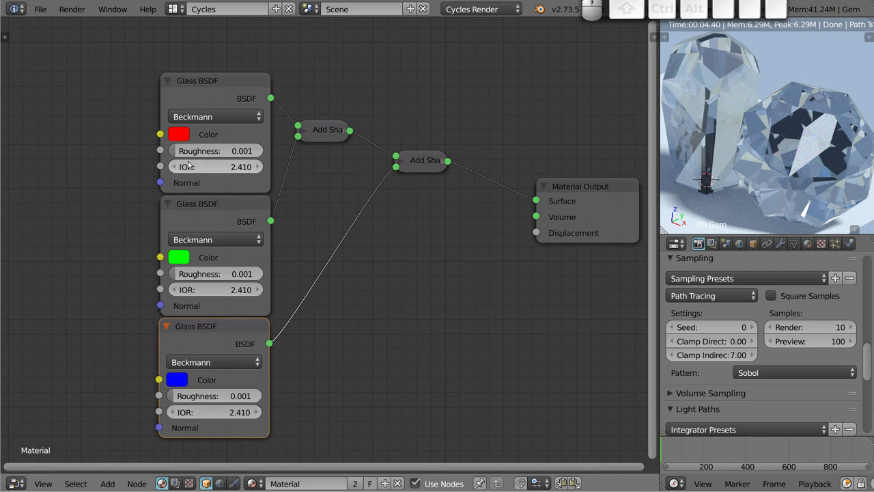
left_click(177, 167)
left_click(261, 168)
left_click(217, 166)
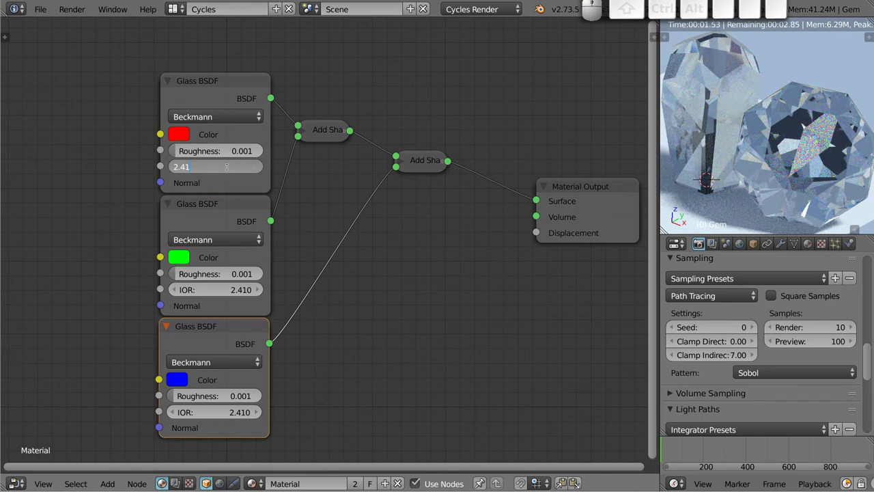
Set the red Glass BSDF IOR to 2.400 and the blue one to 2.420, leaving green at 2.410.
key("BackSpace")
left_click(215, 183)
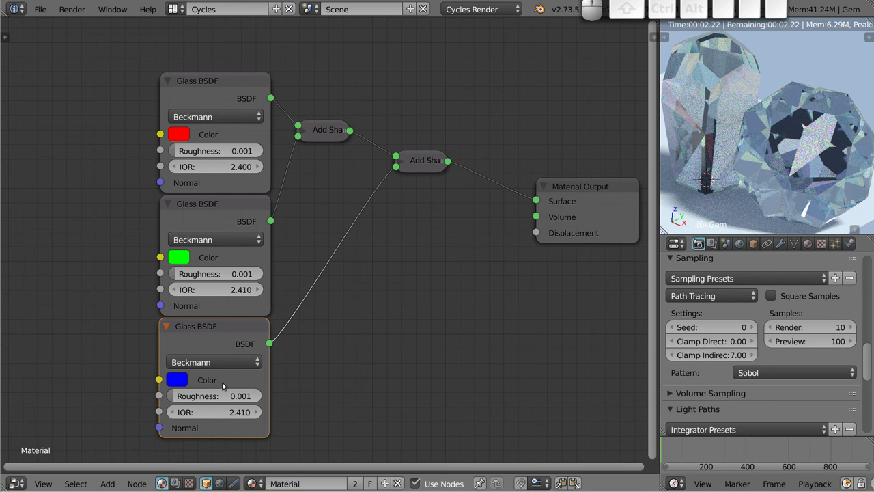
double_click(229, 413)
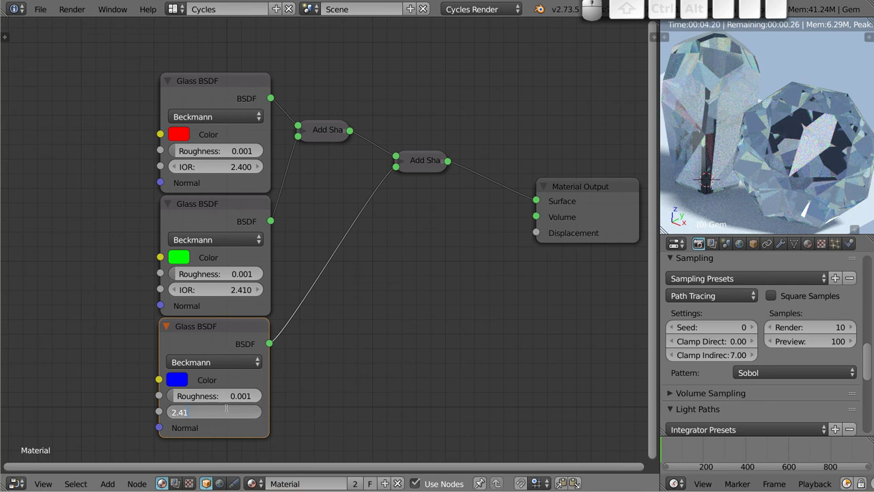
key("BackSpace")
key("2")
key("Return")
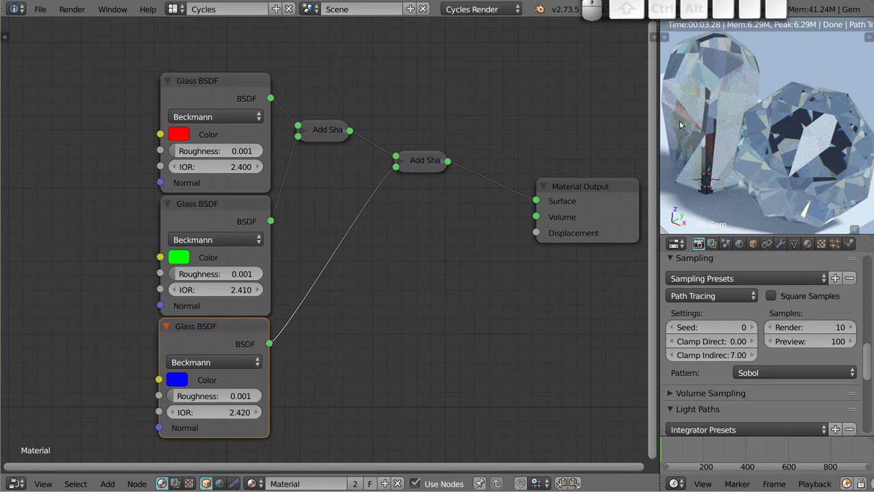
Orbit the rendered preview to examine the gem facets with the coloured glass.
scroll("up", 3)
middle_click(676, 105)
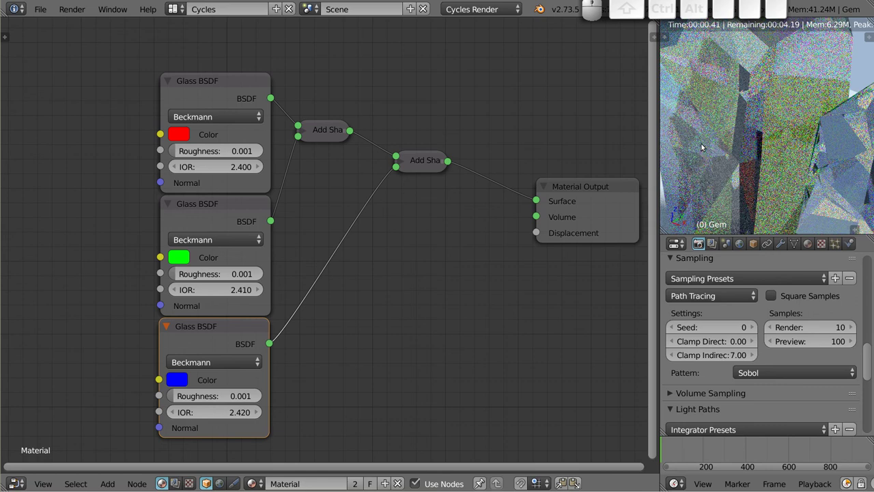
middle_click(694, 137)
middle_click(695, 138)
middle_click(685, 125)
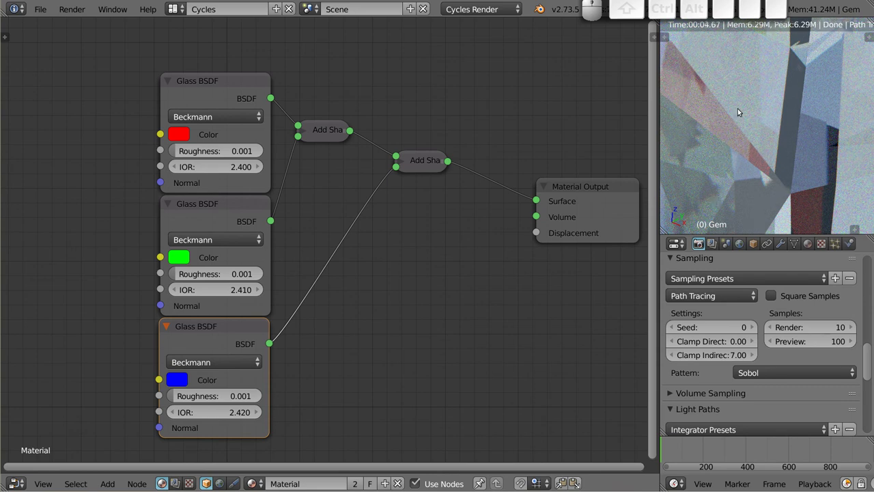
Move the Material Output node next to the second Add Shader.
left_click_drag(586, 183, 192, 138)
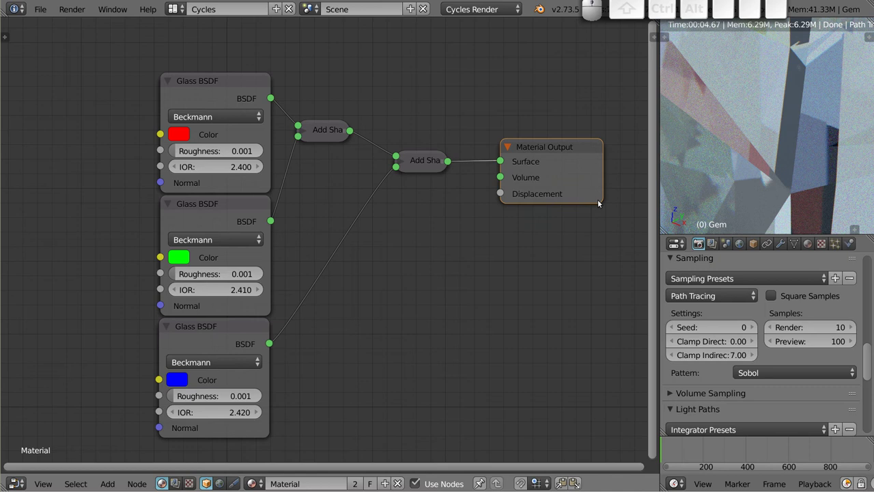
scroll("down", 3)
scroll("down", 3)
Orbit the preview to view the sparkling gems from above.
middle_click(797, 123)
middle_click(787, 159)
middle_click(777, 138)
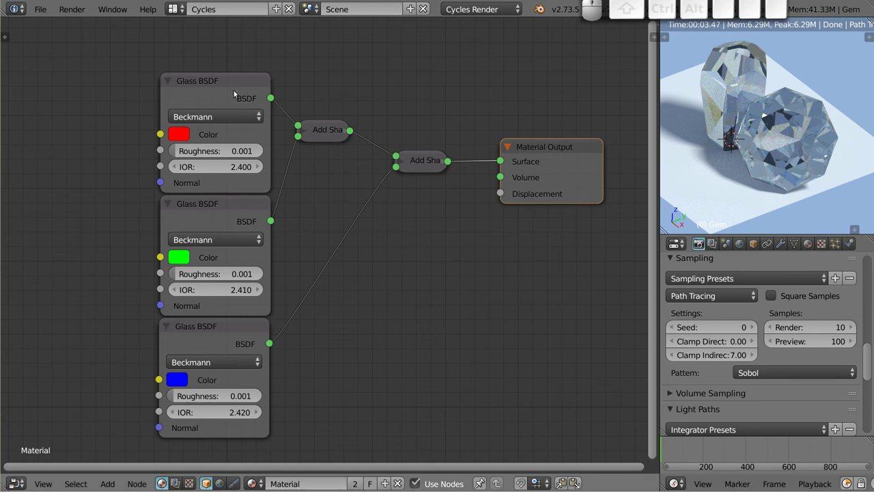
Select the red, green and blue Glass BSDFs together with both Add Shader nodes.
left_click(228, 78)
left_click(226, 210)
left_click(217, 340)
left_click(328, 131)
left_click(427, 166)
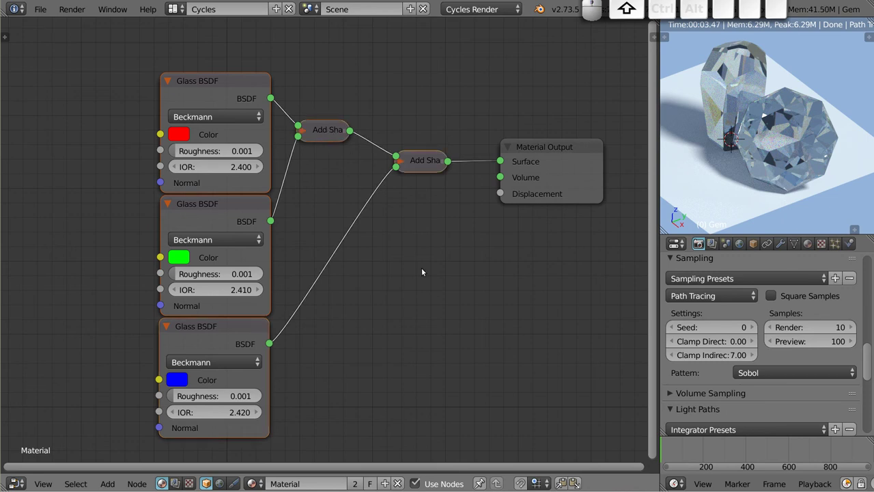
Group the selected nodes with Ctrl+G and arrange Group Input, shaders and Group Output inside.
key("ctrl+g")
middle_click(380, 263)
left_click_drag(611, 177, 264, 167)
left_click_drag(316, 183, 339, 175)
left_click_drag(199, 175, 309, 76)
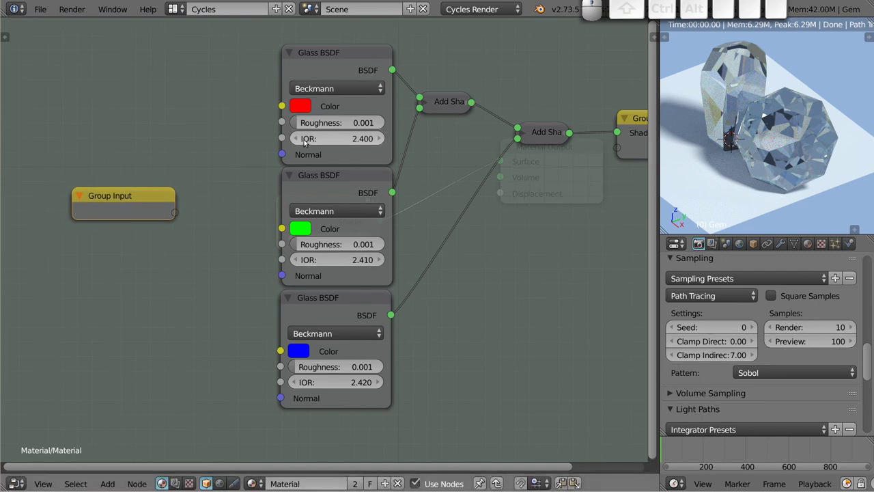
Expose Roughness and Normal as group inputs and wire them into all three Glass BSDFs.
left_click_drag(289, 122, 290, 144)
left_click_drag(283, 141, 258, 159)
left_click_drag(284, 155, 225, 190)
left_click_drag(177, 212, 195, 252)
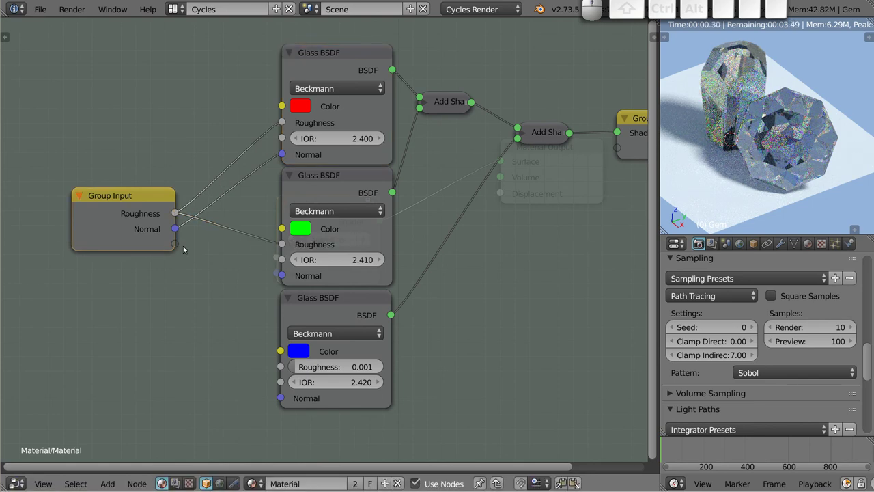
left_click_drag(178, 231, 200, 241)
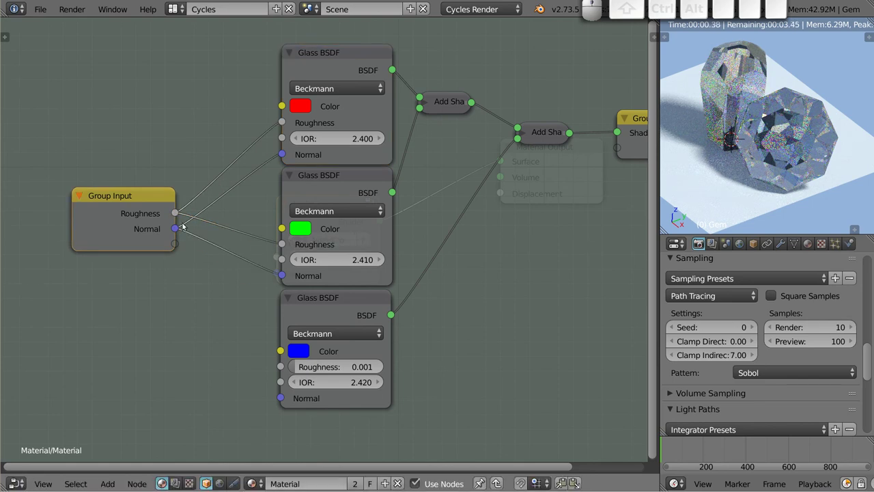
left_click_drag(176, 214, 187, 255)
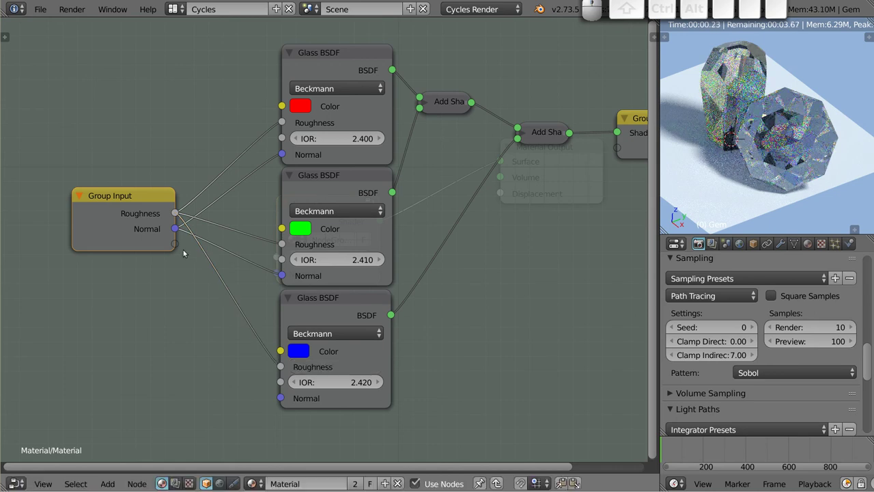
left_click_drag(177, 230, 277, 400)
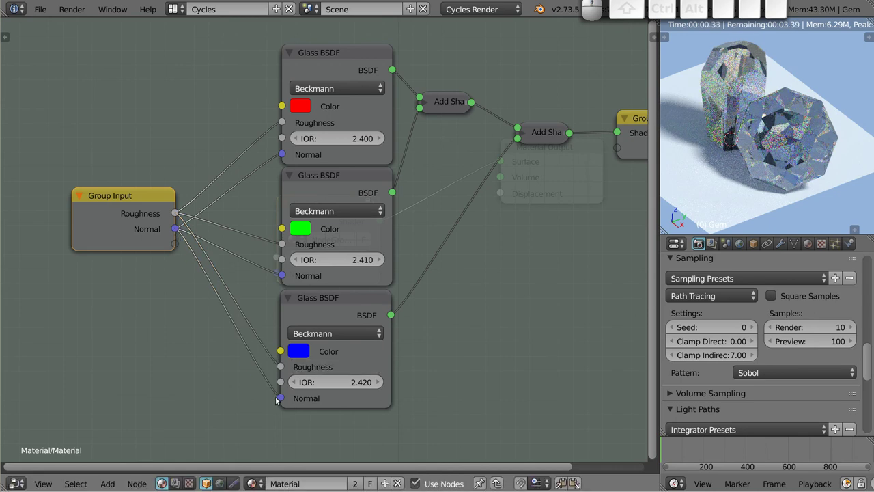
left_click_drag(141, 203, 337, 121)
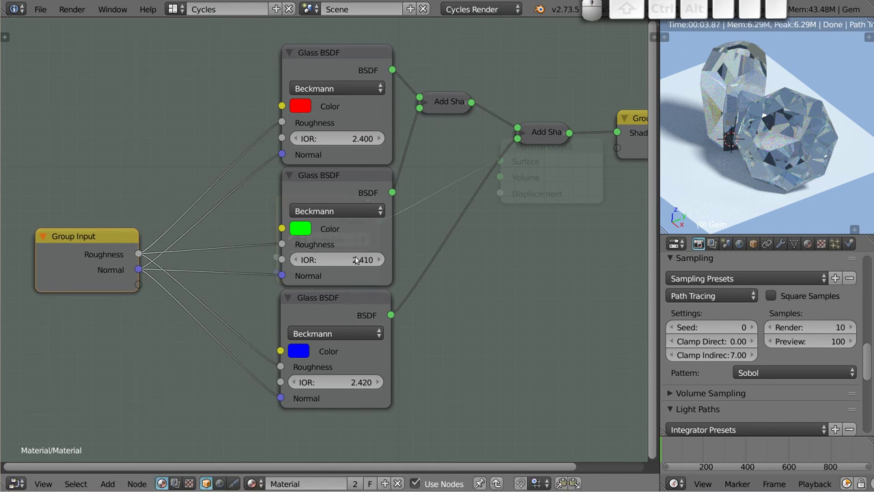
middle_click(421, 221)
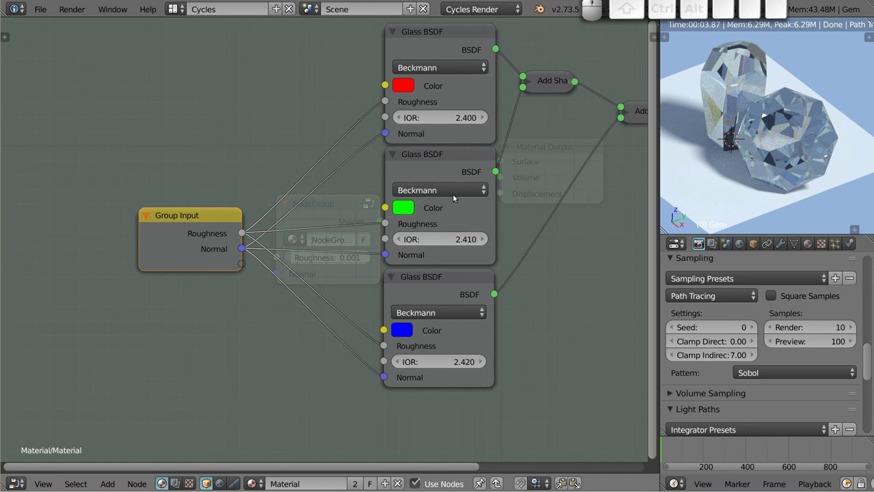
Expose an IOR group input from the green Glass BSDF and bring up the Add > Input node choices.
left_click_drag(208, 214, 167, 125)
key("shift+a")
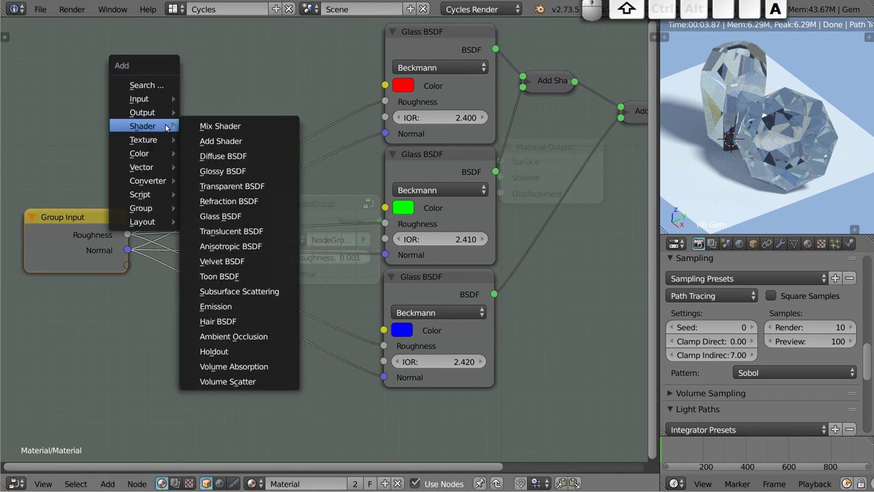
left_click_drag(387, 239, 129, 283)
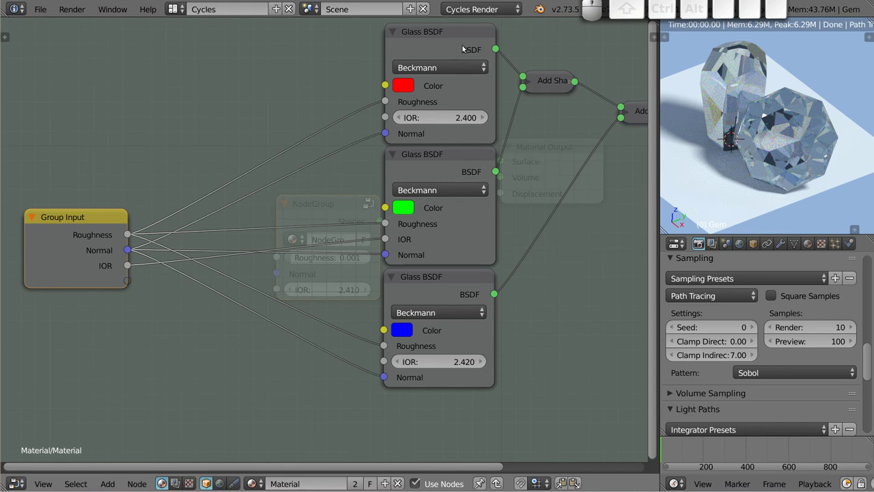
key("shift+a")
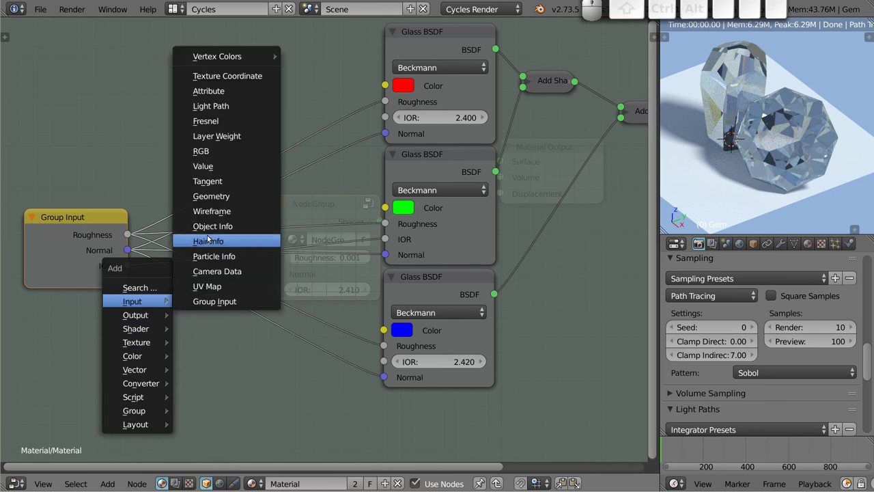
Add a Value node set to 0.010 and a Math Add node, unlinking IOR from the green shader.
left_click(225, 170)
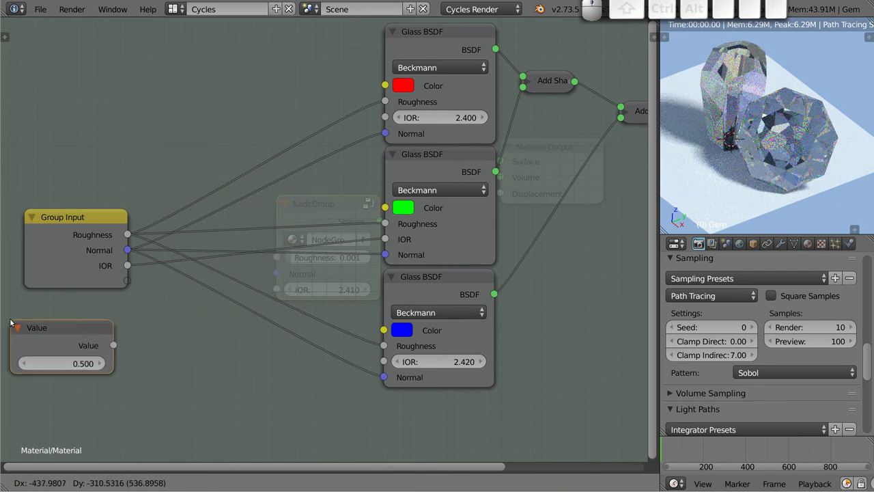
left_click(20, 323)
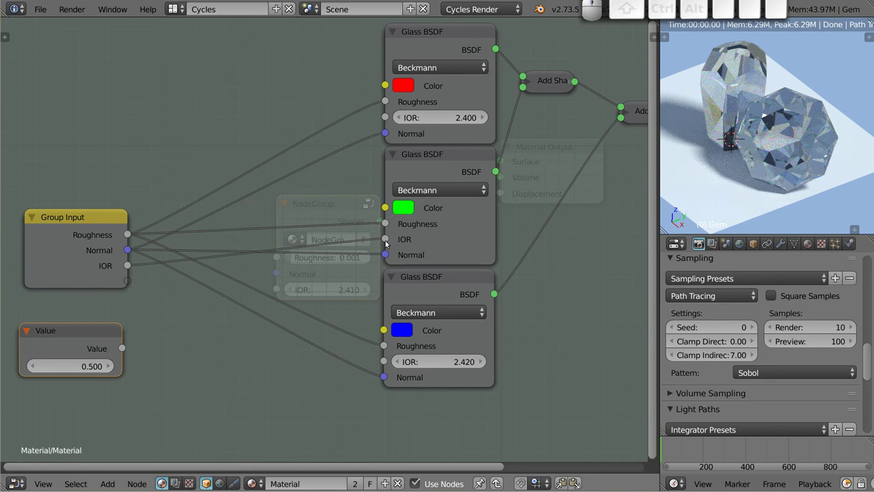
left_click(387, 239)
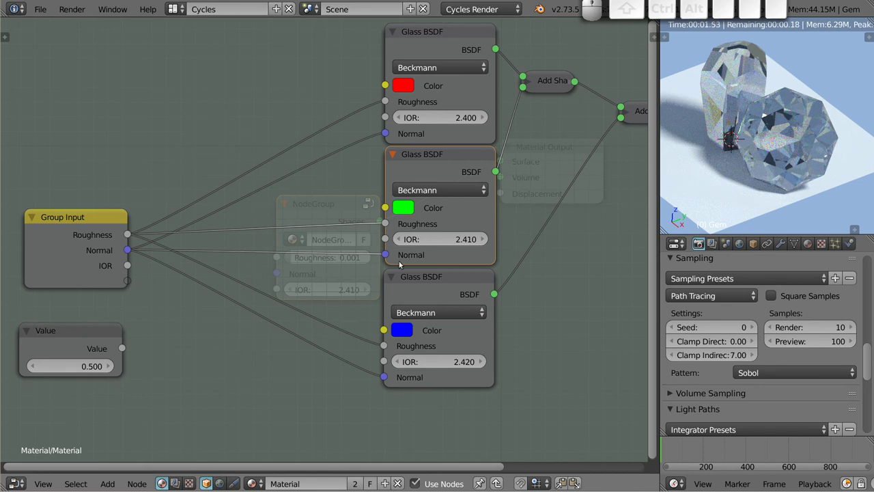
key("shift+a")
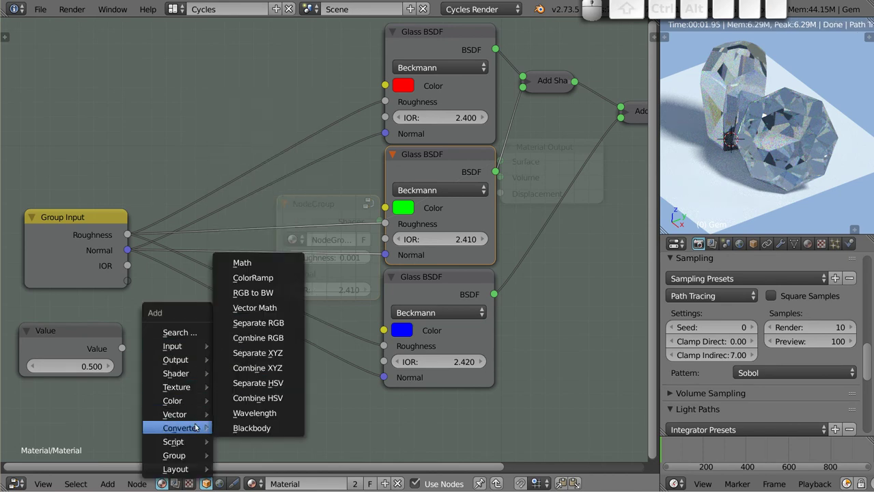
left_click(261, 264)
left_click(167, 340)
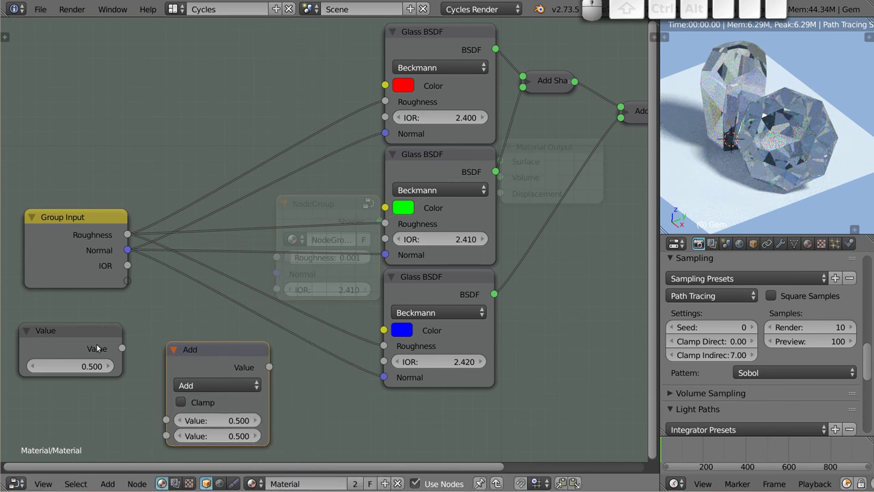
left_click(80, 365)
key(".")
key("0")
key("1")
key("Return")
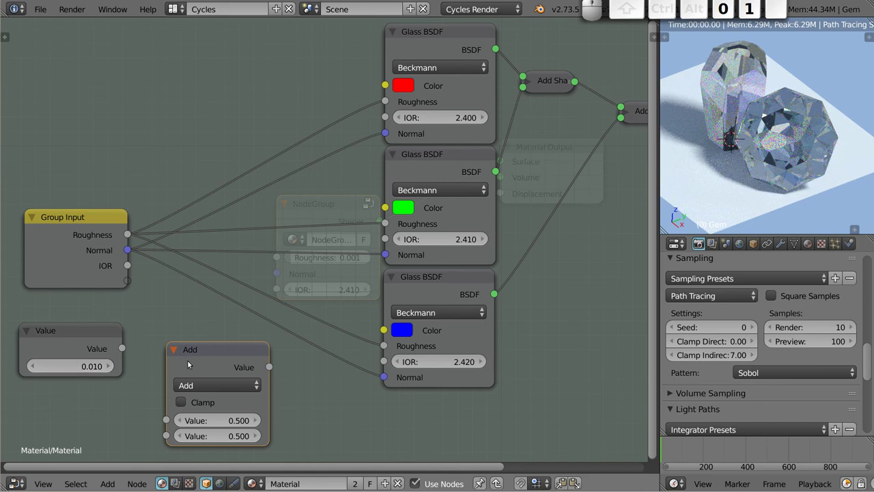
Wire group IOR and the 0.010 value into the Add node and its result into the red glass IOR.
left_click_drag(272, 370, 381, 118)
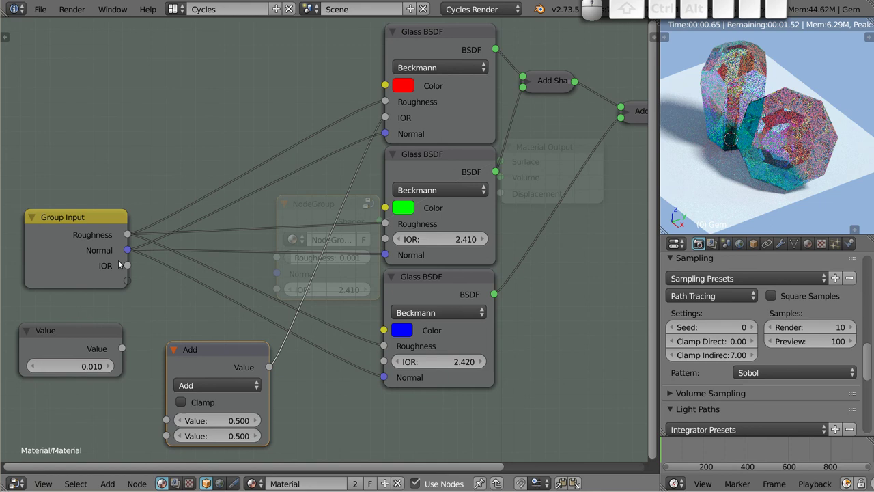
left_click_drag(131, 267, 143, 372)
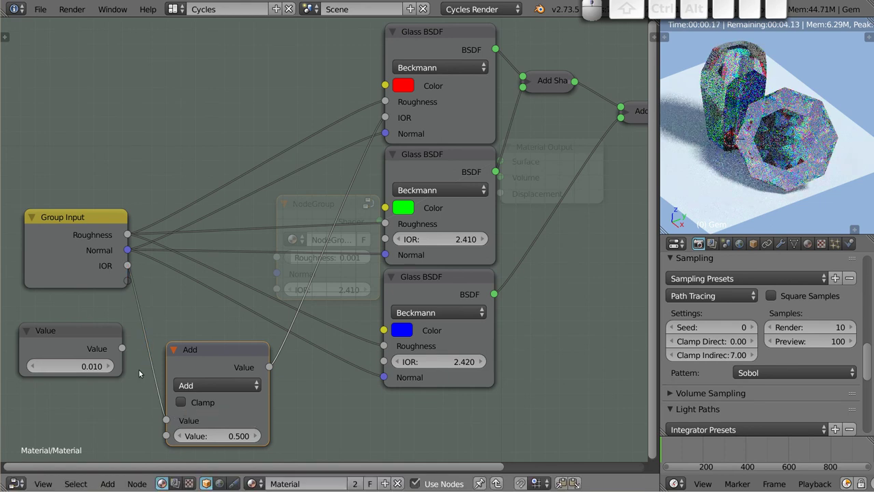
left_click_drag(127, 349, 165, 437)
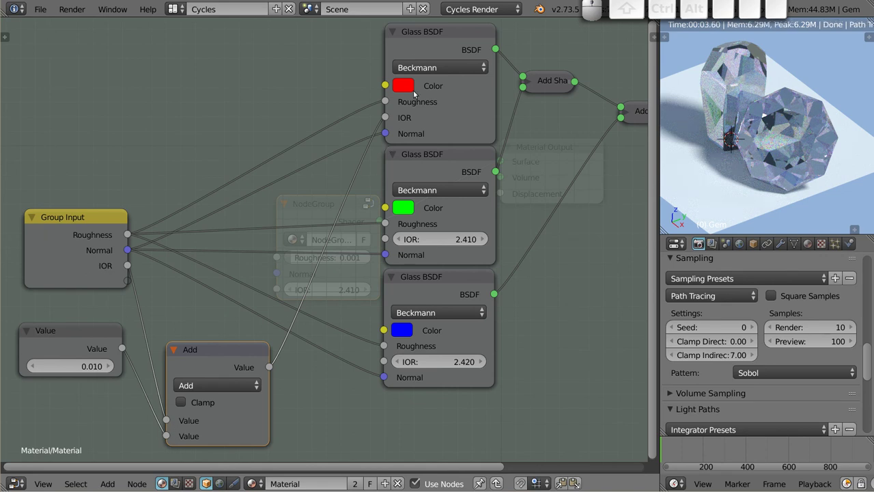
Collapse the Add node, expose its offset as a new group Value input and park it beside the red shader.
left_click(177, 350)
left_click_drag(190, 348, 198, 337)
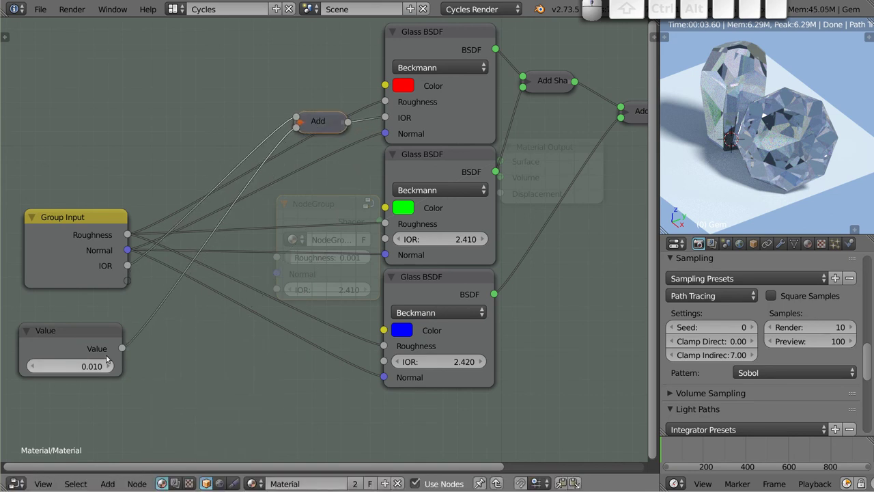
left_click_drag(69, 332, 275, 148)
left_click_drag(299, 130, 260, 132)
left_click_drag(298, 131, 119, 294)
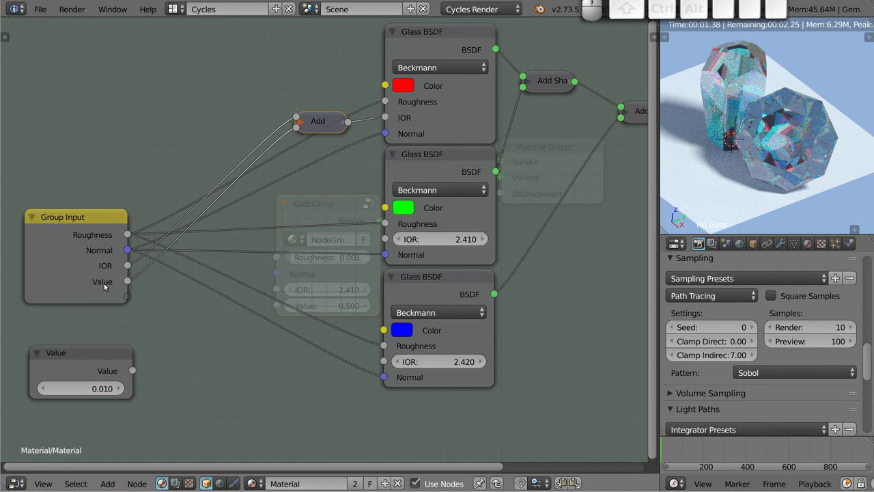
left_click_drag(327, 121, 379, 112)
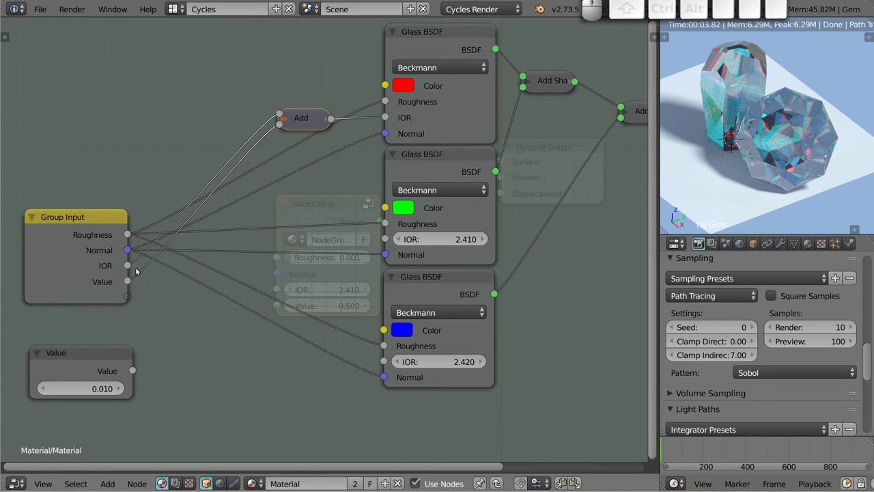
Switch the red offset node to Subtract and duplicate it near the blue shader.
left_click(289, 121)
left_click_drag(317, 121, 286, 117)
left_click(287, 122)
left_click(288, 160)
left_click(251, 90)
left_click_drag(278, 95, 299, 117)
key("shift+d")
left_click(275, 374)
Feed group IOR and Value into the copy, set it to Add and wire it into the blue glass IOR.
left_click_drag(128, 266, 150, 291)
left_click_drag(135, 288, 150, 309)
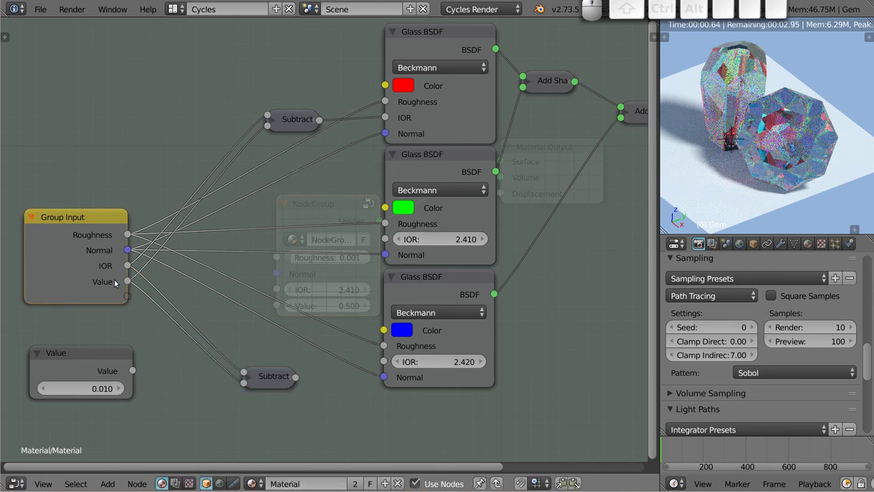
left_click(251, 379)
left_click(272, 415)
left_click(276, 404)
left_click(248, 378)
left_click_drag(297, 379, 379, 364)
Link group IOR directly to the green glass IOR and delete the 0.010 Value node.
left_click_drag(125, 265, 381, 239)
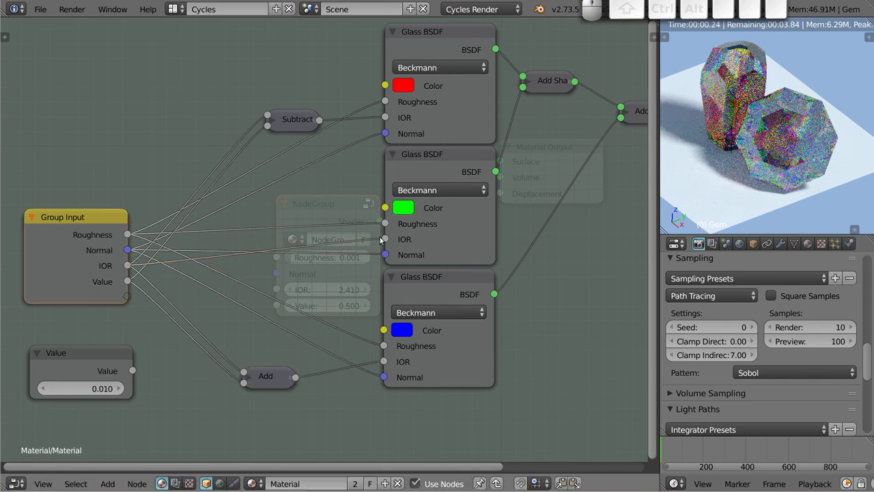
left_click(101, 354)
key("x")
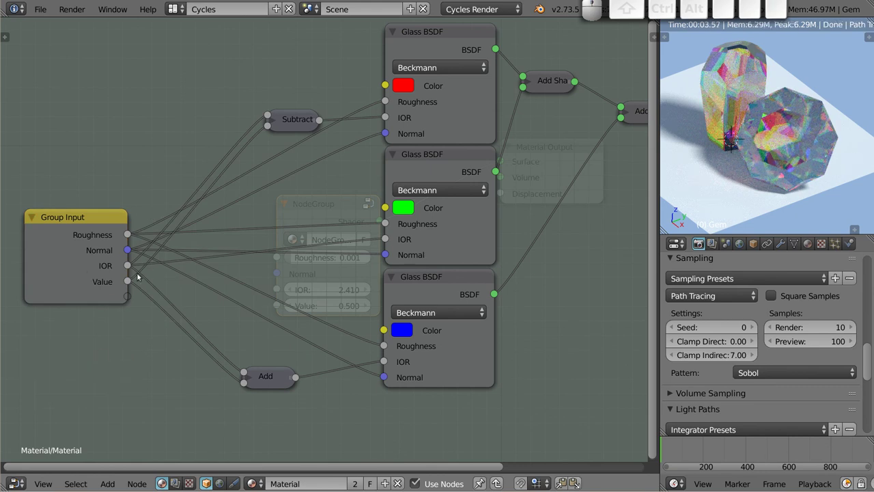
left_click(100, 285)
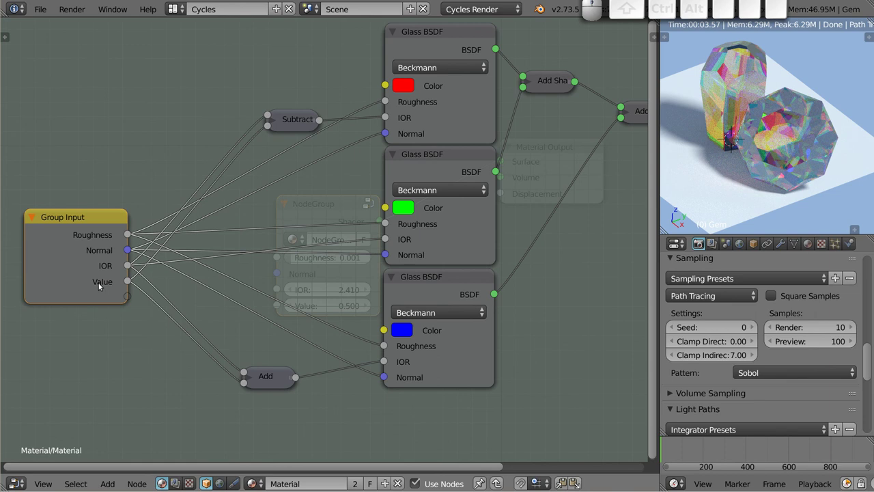
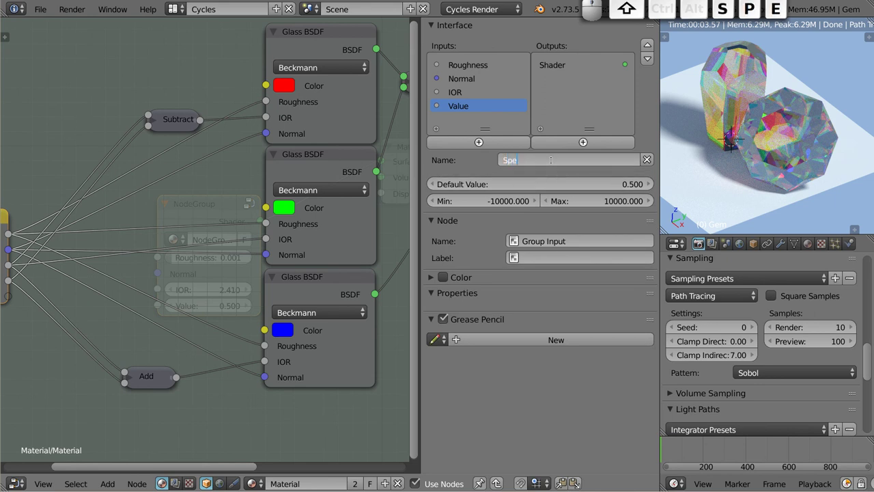
Rename the group's Value input to Spectral.
key("c")
key("t")
key("r")
key("a")
key("l")
key("Return")
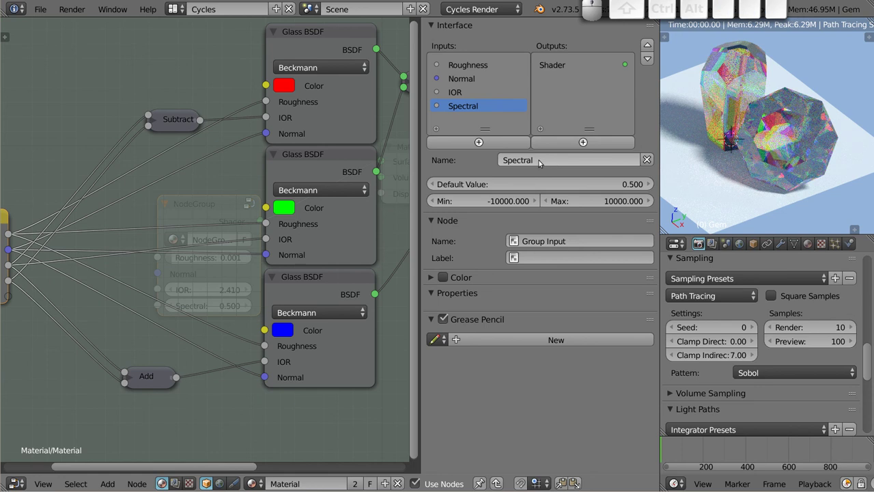
Set the Spectral input's default value to 0.010.
left_click(556, 184)
key("0")
key(".")
key("0")
key("1")
key("Return")
Review the IOR input's 2.410 default and the Spectral input in the Interface list.
left_click(465, 96)
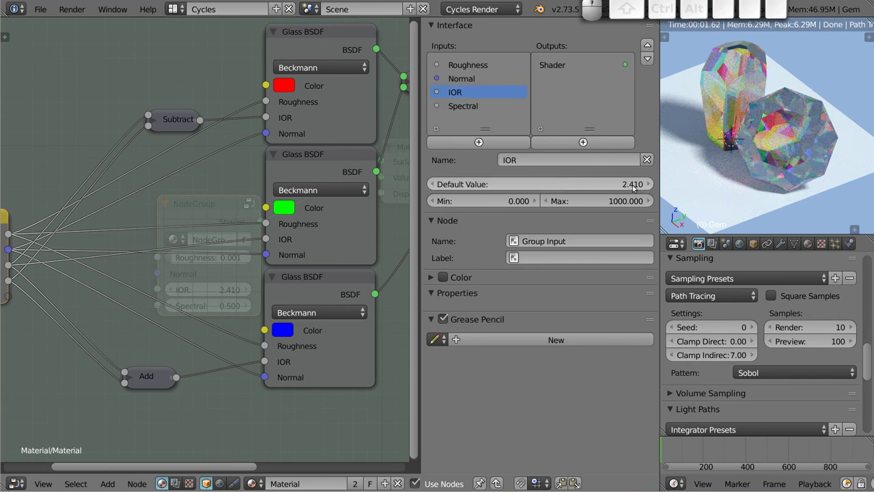
left_click(469, 66)
left_click(467, 80)
left_click(461, 94)
left_click(468, 107)
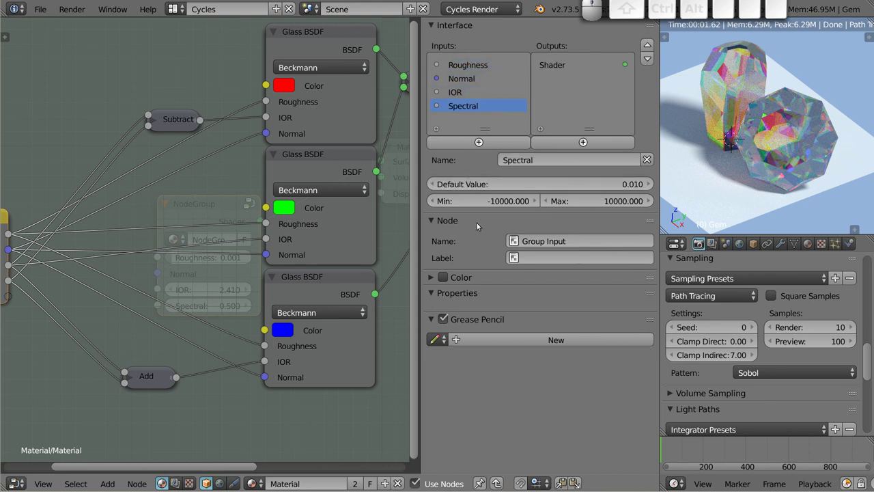
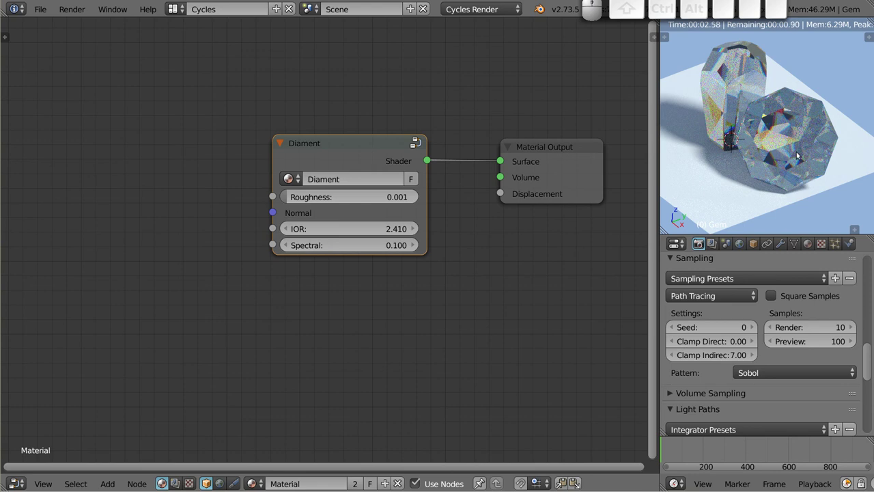
Raise the Diament group's IOR stepwise to 2.810.
left_click(413, 230)
left_click(413, 229)
left_click(414, 230)
left_click(413, 229)
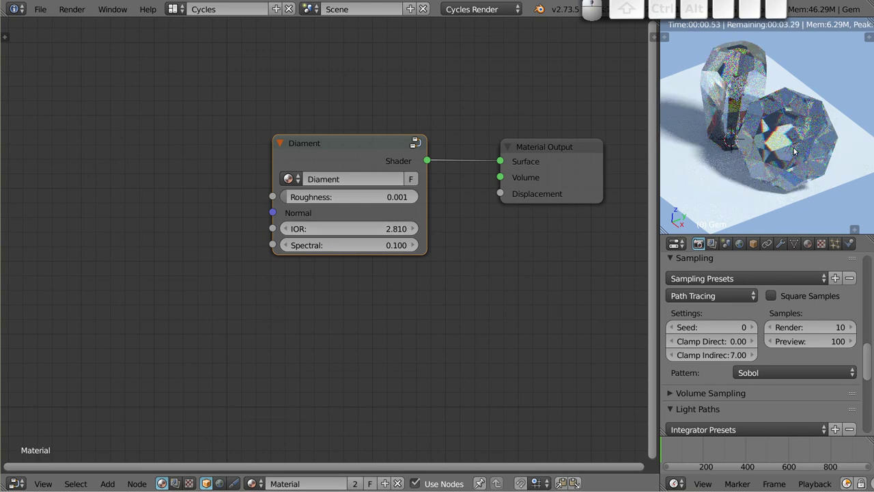
middle_click(763, 144)
middle_click(718, 117)
middle_click(783, 166)
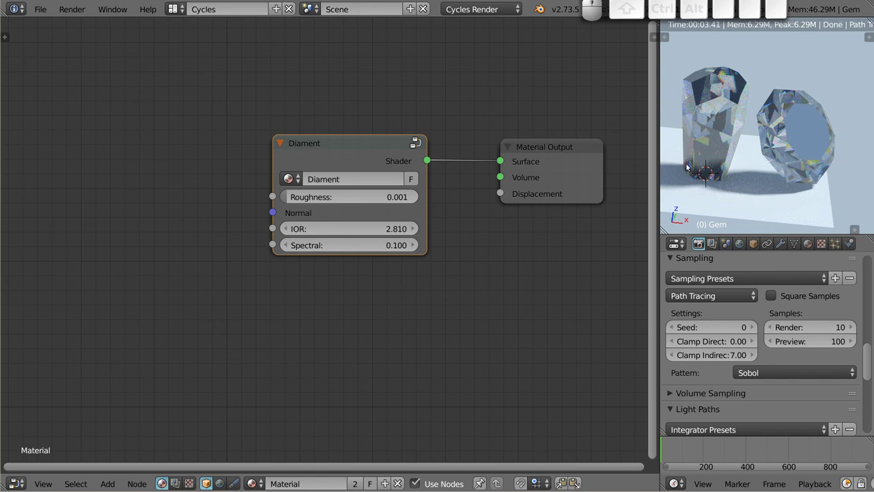
scroll("up", 3)
middle_click(675, 148)
scroll("up", 3)
left_click_drag(765, 166, 752, 164)
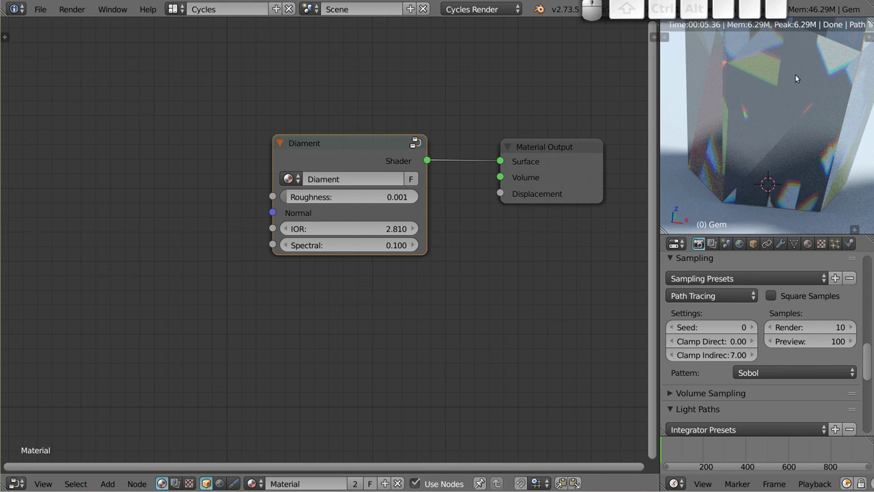
scroll("down", 3)
middle_click(756, 133)
scroll("down", 3)
middle_click(744, 115)
middle_click(791, 137)
middle_click(741, 102)
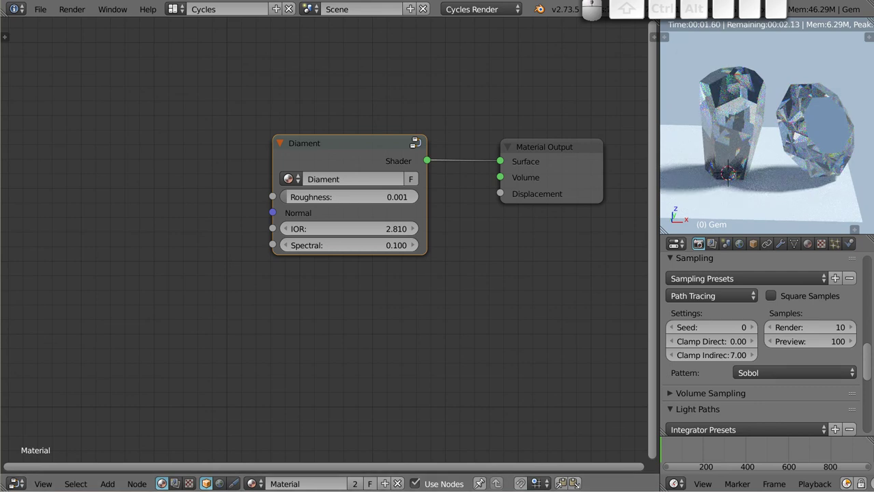